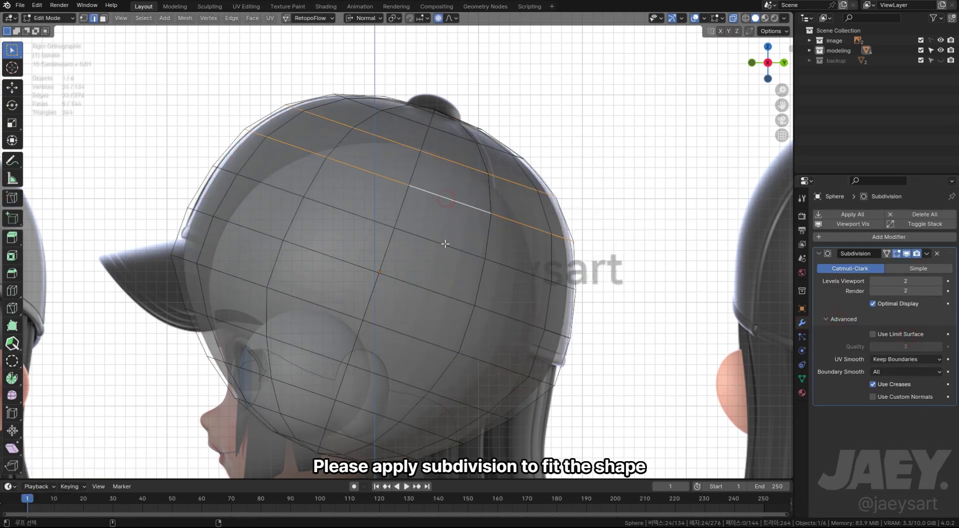
Scale the sphere's lower edge loops with proportional editing to fit the cap's side outline
key(s)
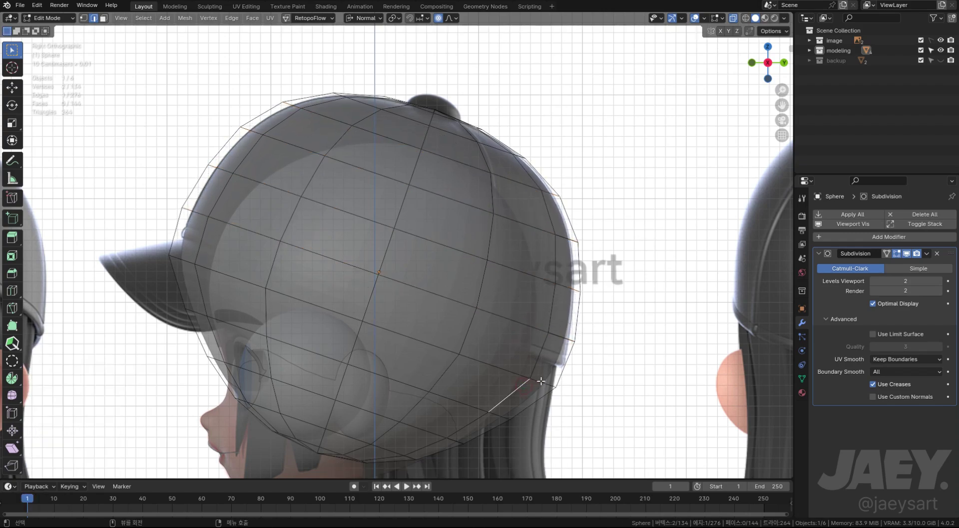
key(s)
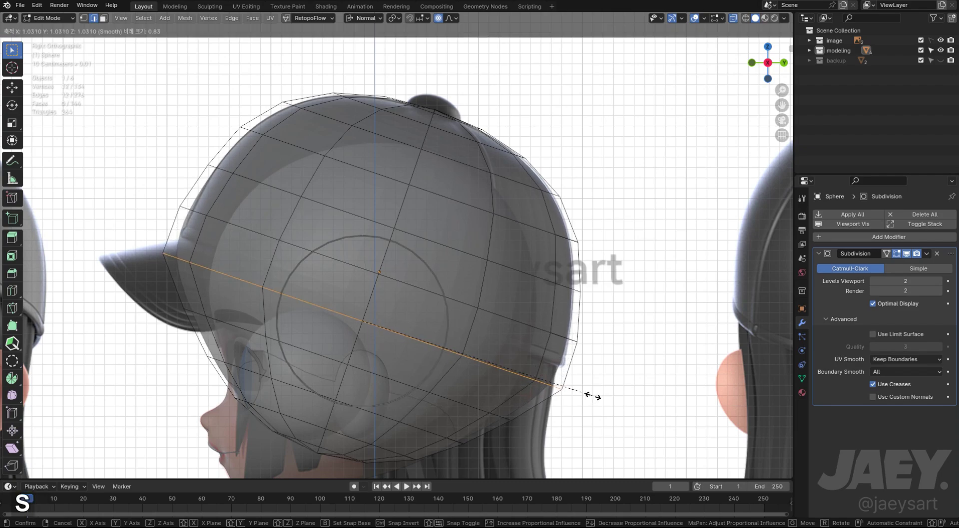
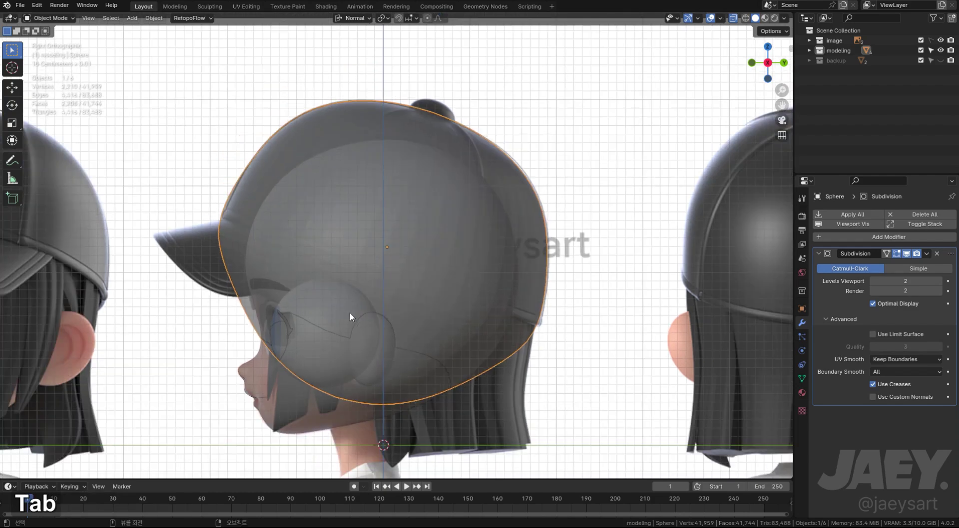
middle_click(386, 260)
Narrow the selected crown loops along X so the width matches the front reference
key(Tab)
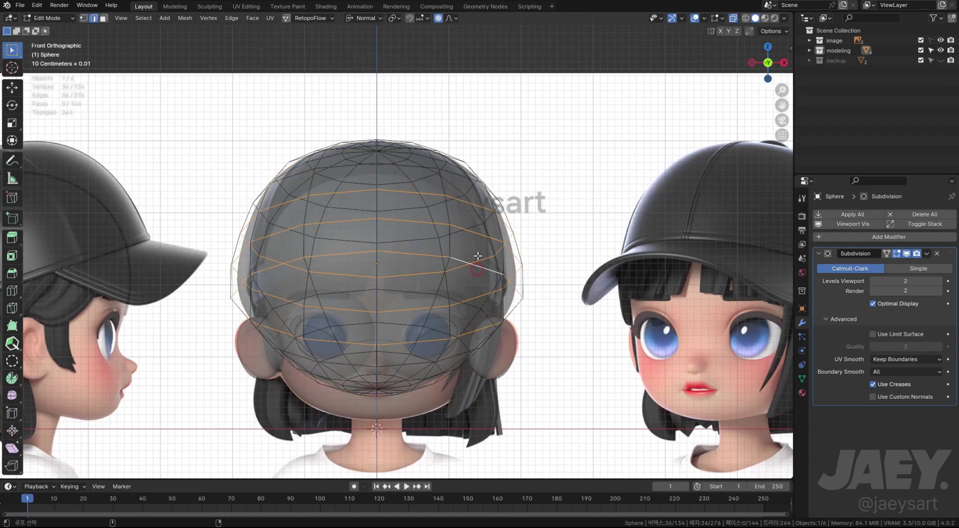
key(s)
key(x)
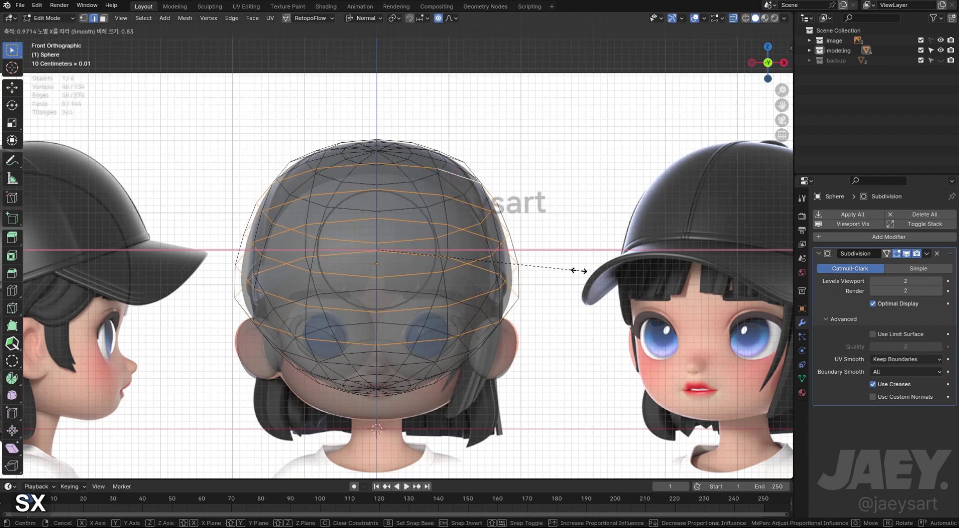
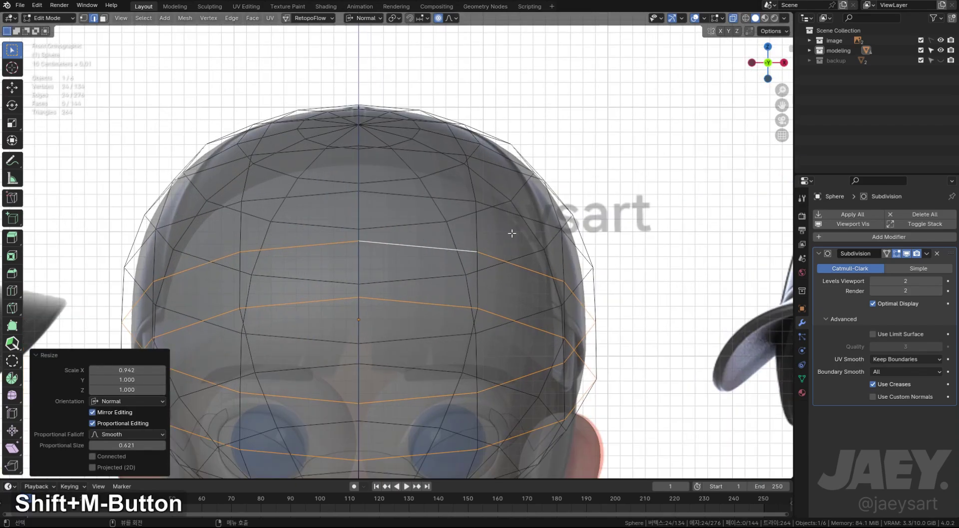
key(ctrl+z)
key(s)
key(x)
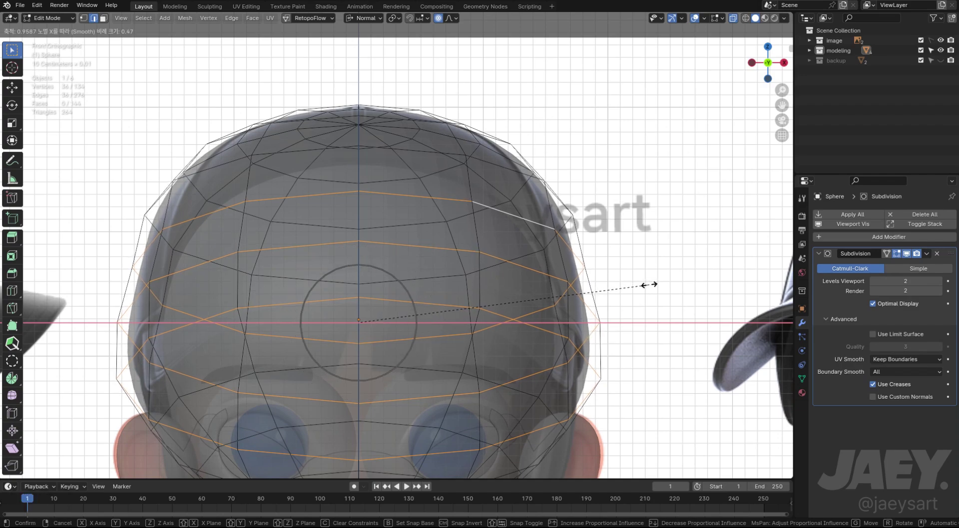
key(ctrl+z)
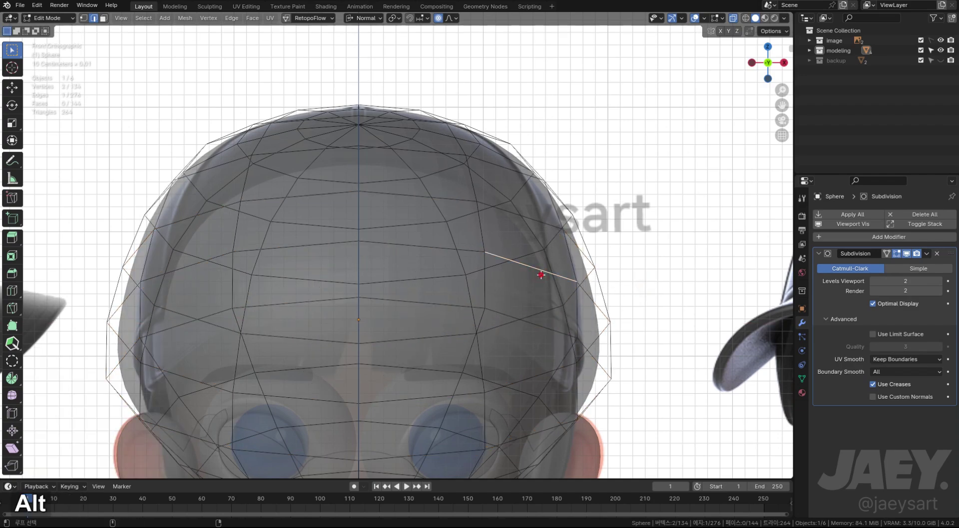
key(s)
key(x)
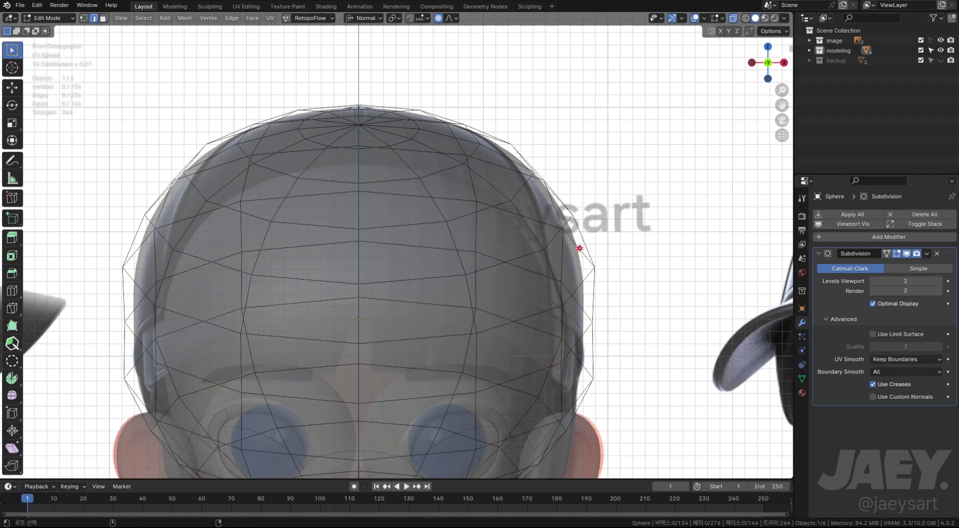
Scale the upper and top crown loops along X to follow the reference cap outline
key(s)
key(x)
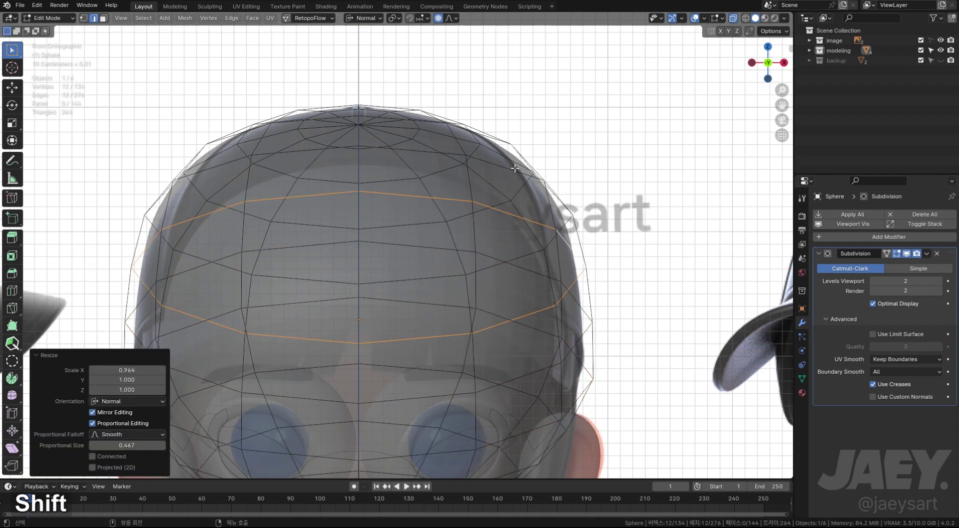
key(s)
key(x)
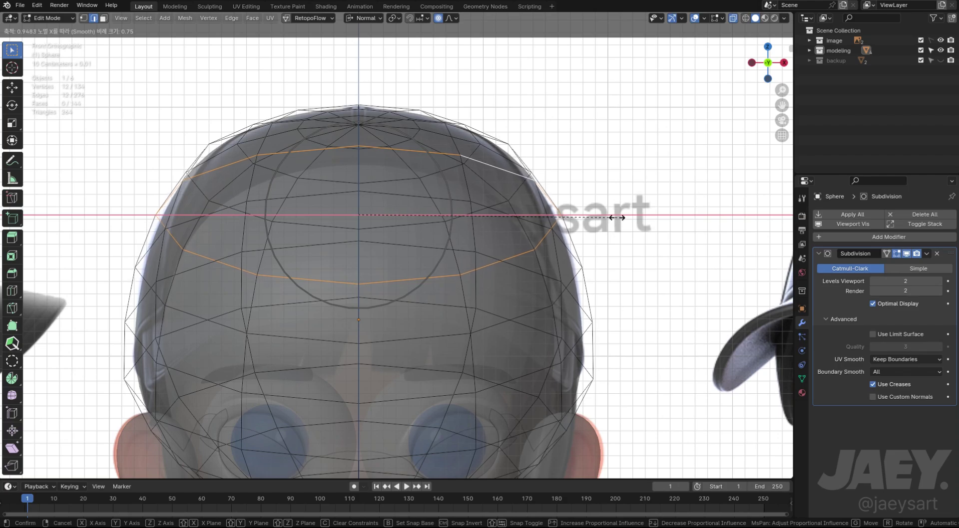
key(Tab)
key(Tab)
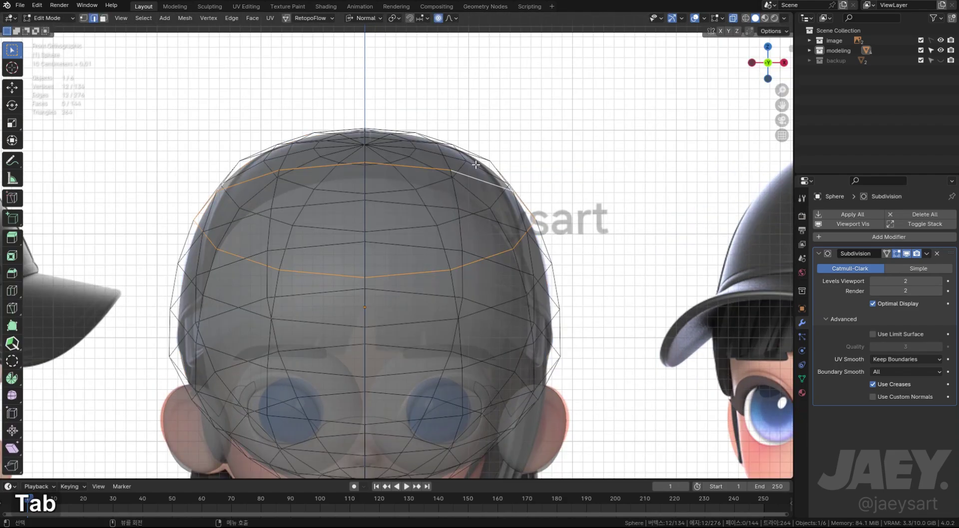
key(alt+z)
key(alt+z)
key(s)
key(x)
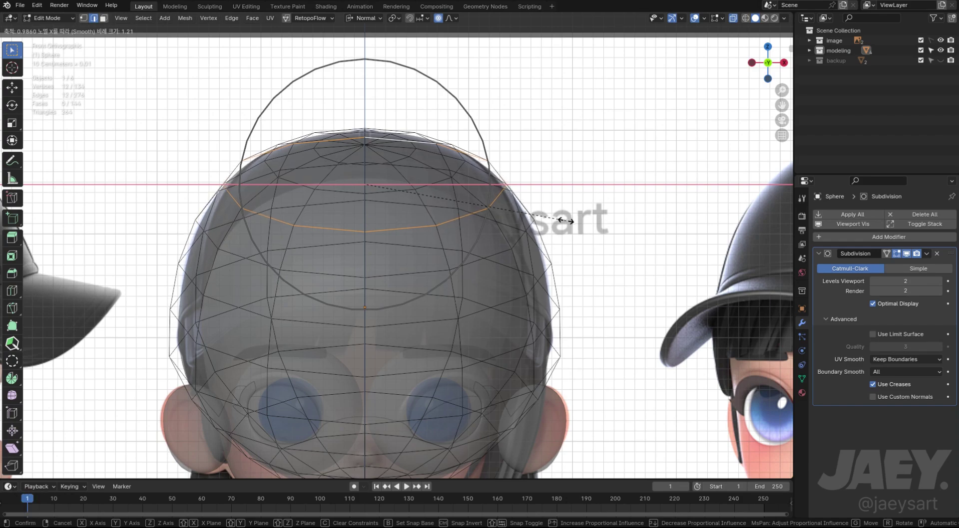
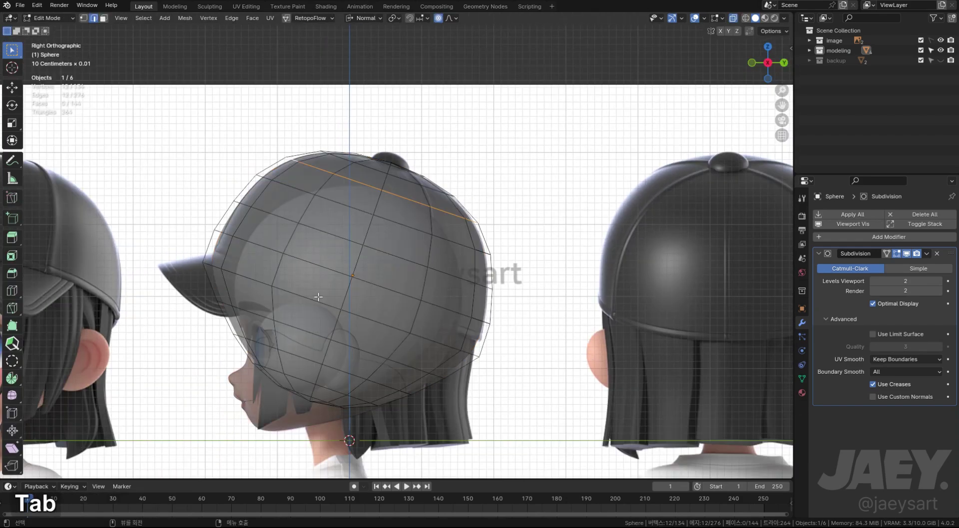
Delete the lower half of the sphere, leaving an open crown
key(3)
key(x)
key(f)
key(l)
key(f)
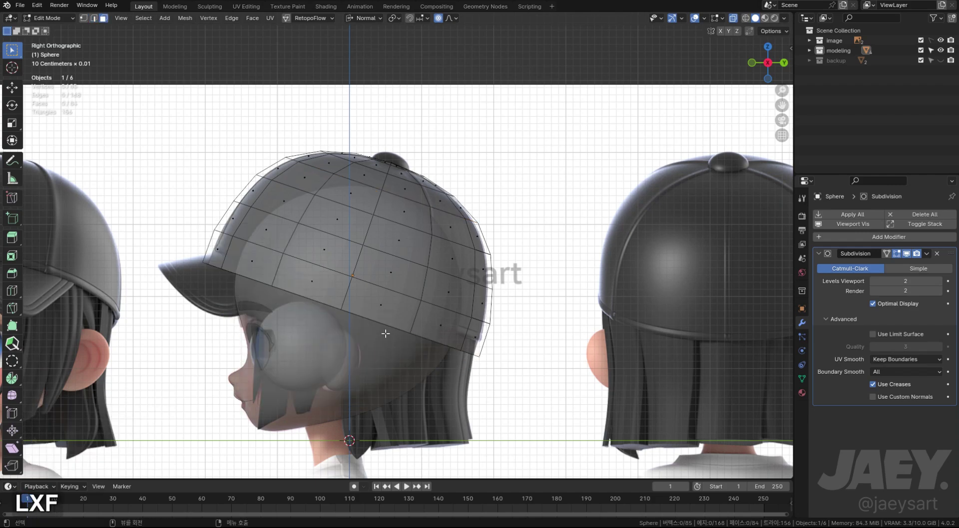
key(Tab)
Edge-slide the rim loop along the crown and smooth the middle loop with Set Edge Flow
key(2)
key(g)
key(g)
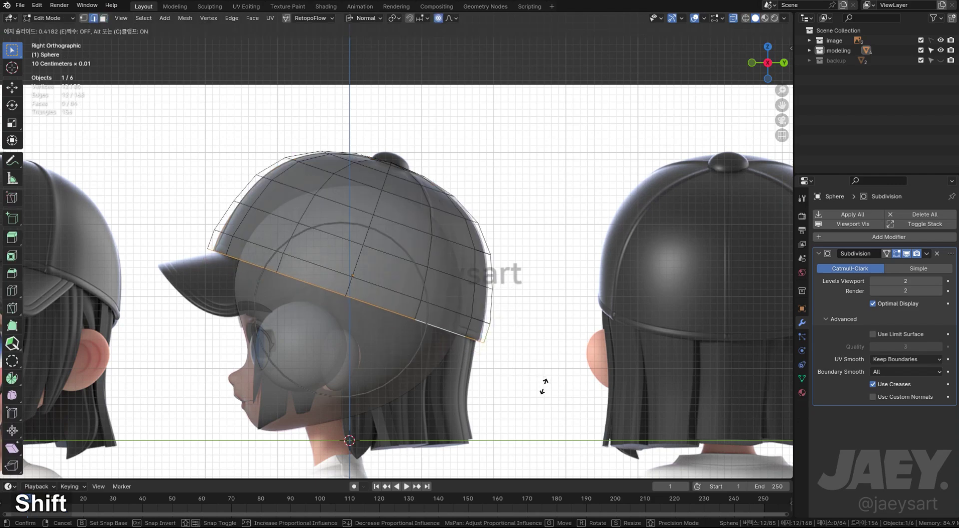
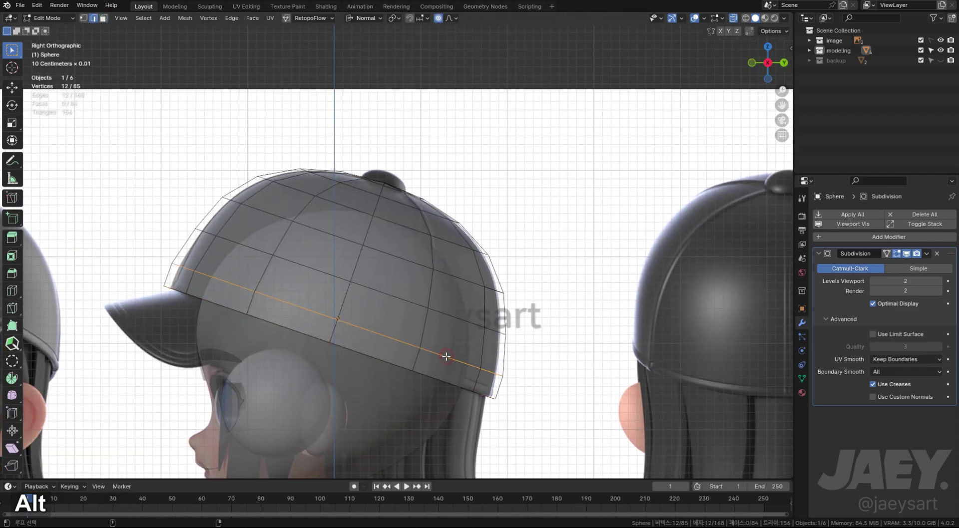
key(q)
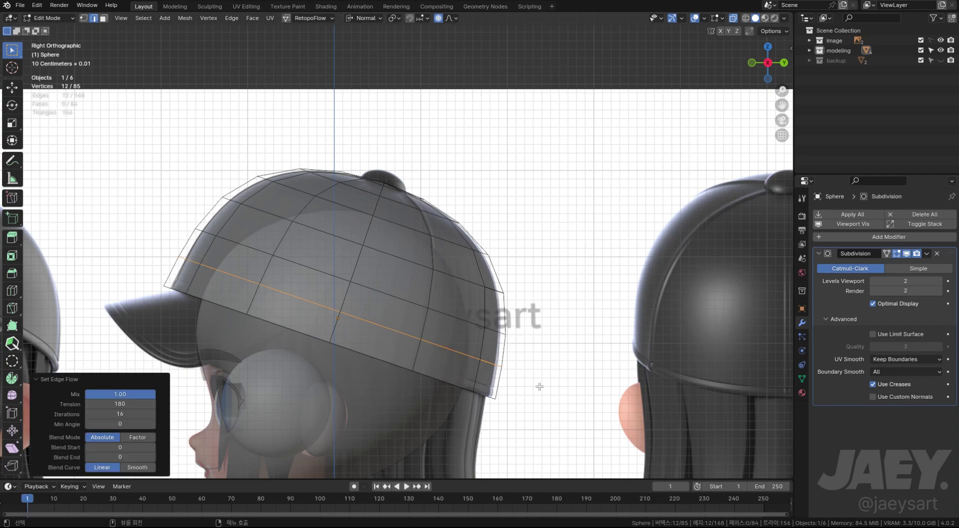
Scale the rim and middle loops along Y with proportional editing to match the slanted side profile
key(s)
key(y)
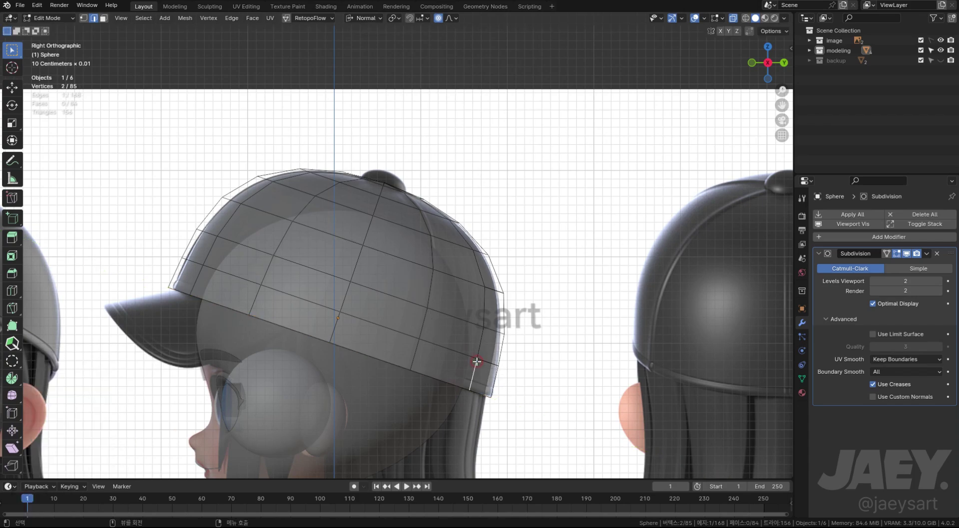
key(ctrl+z)
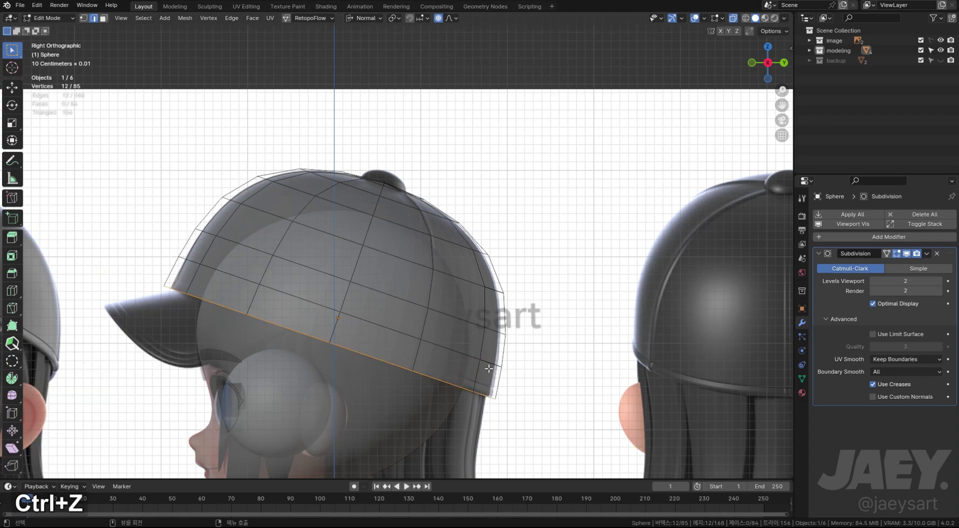
key(s)
key(y)
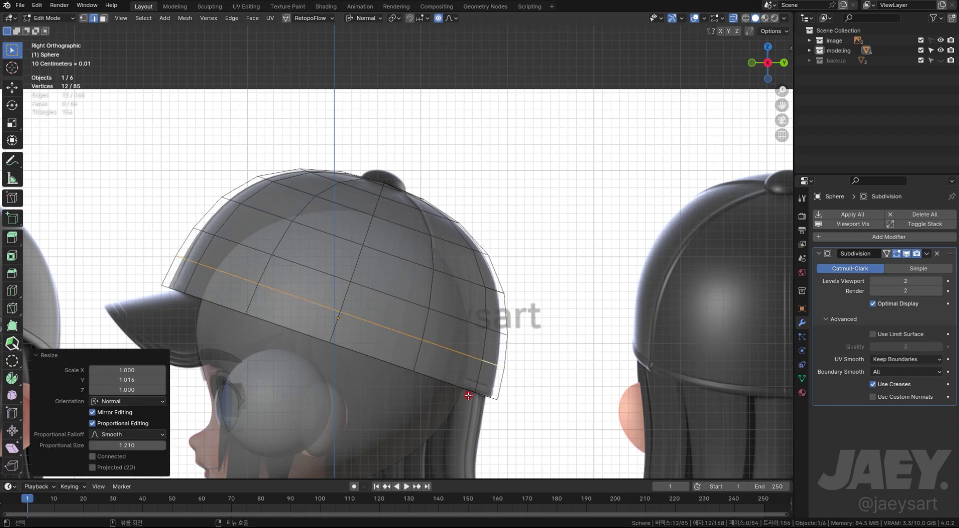
key(s)
key(y)
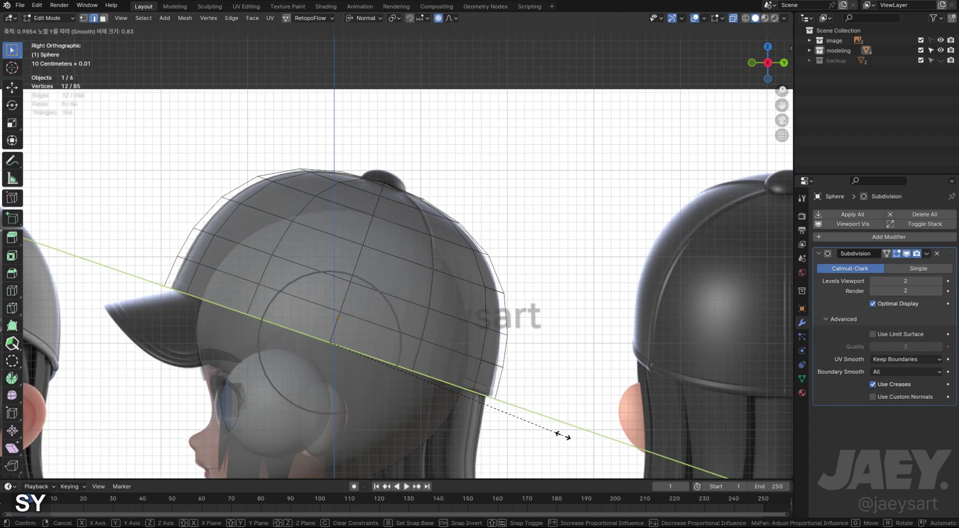
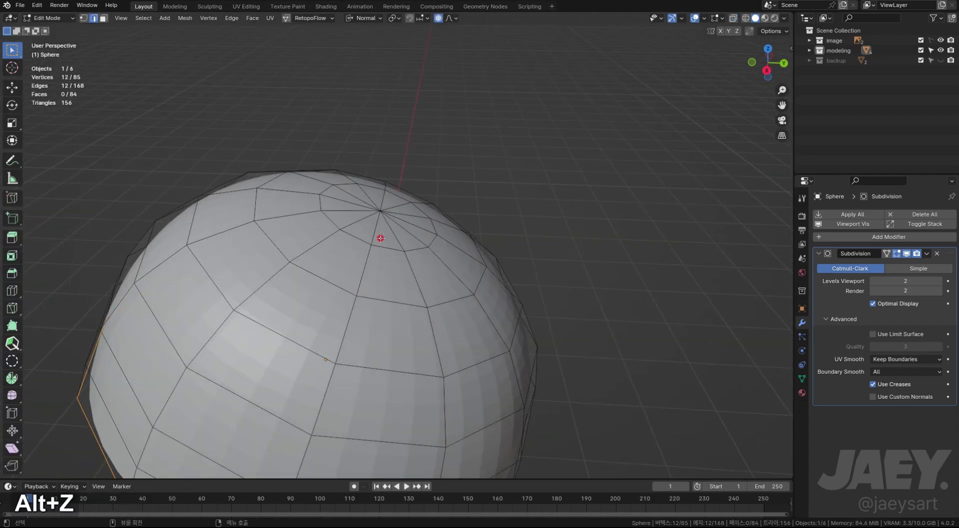
Bevel the crown's top edge loop and check it through X-ray shading
key(ctrl+b)
key(alt+z)
key(q)
middle_click(395, 238)
Delete the top center faces to leave a hole, then return to Object Mode in front view
key(1)
key(g)
key(z)
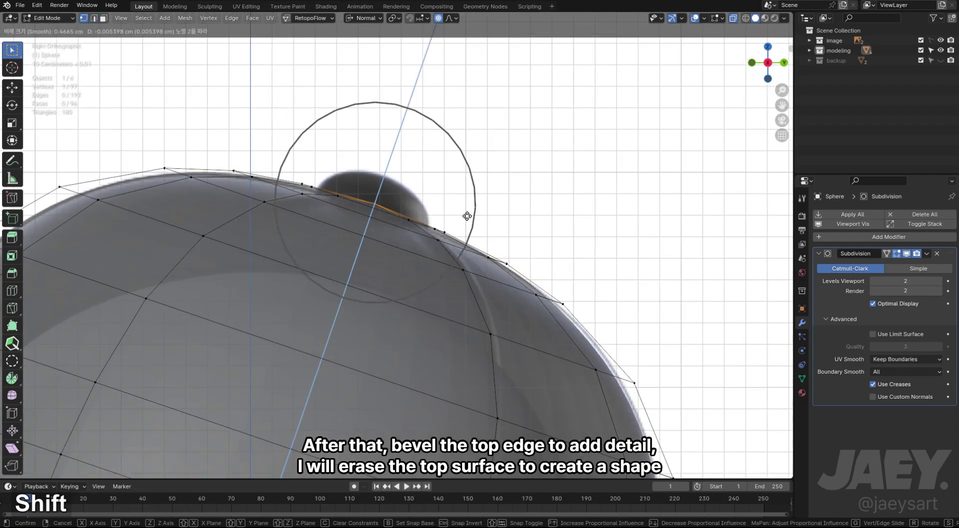
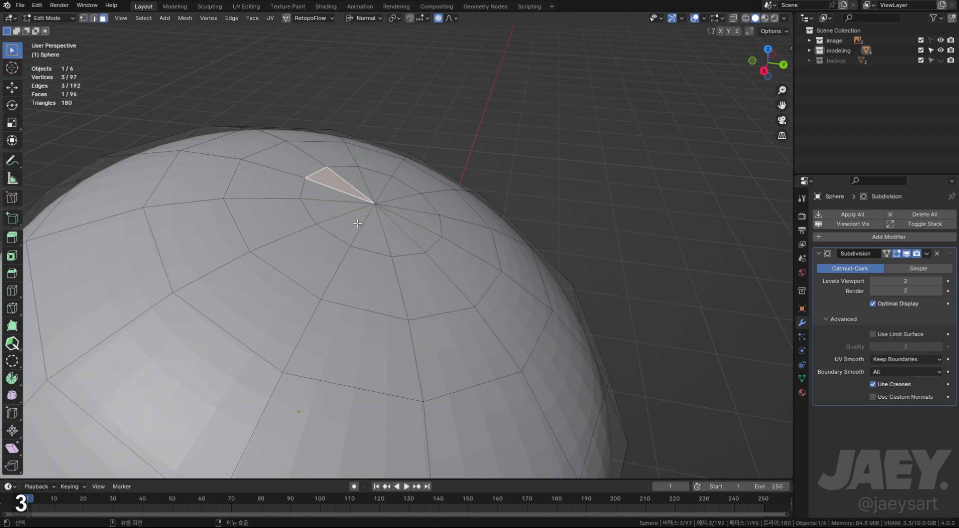
key(x)
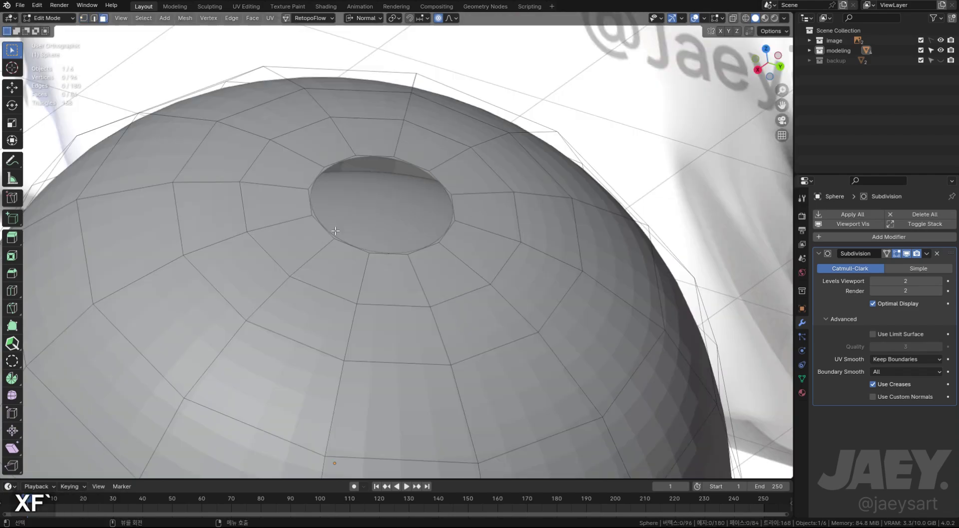
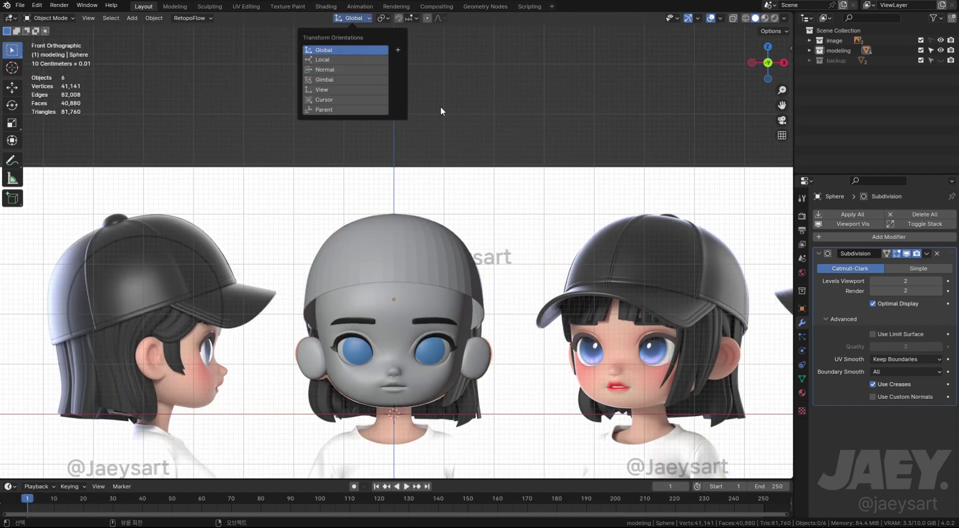
Set the crown's X rotation to 0 in the Item panel so its rim sits level
key(n)
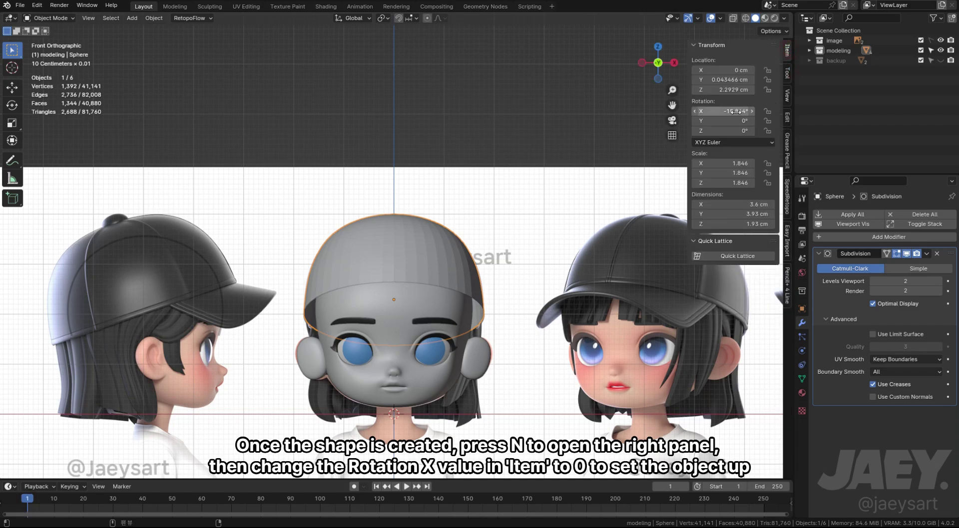
key(0)
key(Return)
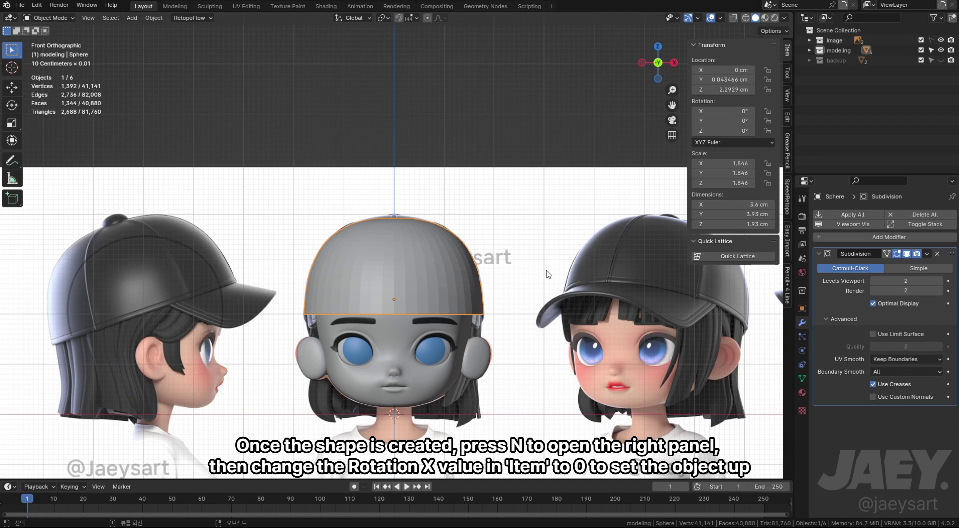
middle_click(459, 271)
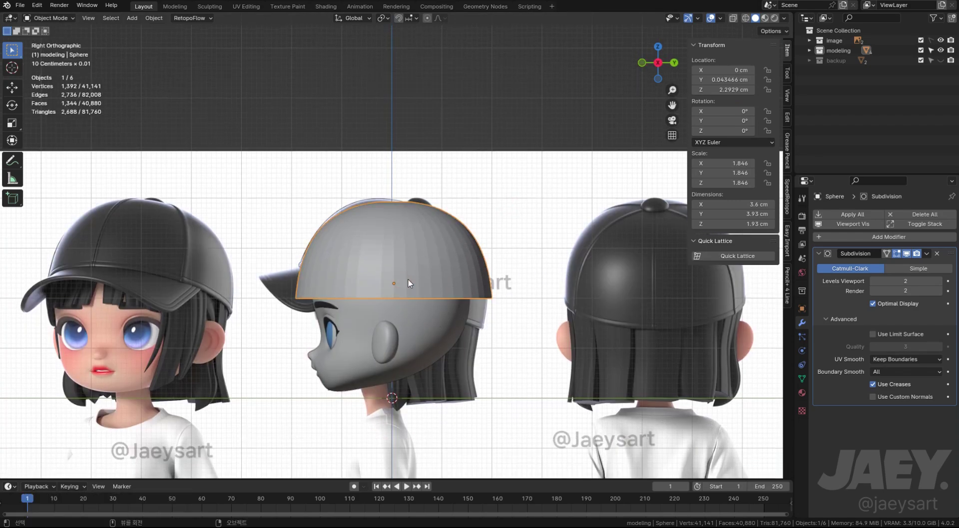
Snap the 3D cursor to the crown's top ring and add a UV sphere there
key(shift+s)
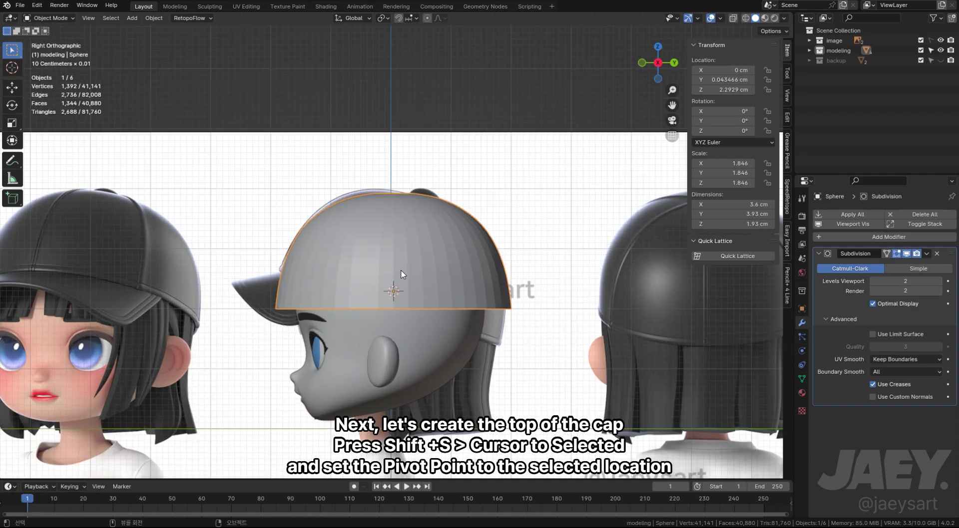
middle_click(406, 264)
key(Tab)
key(2)
key(shift+s)
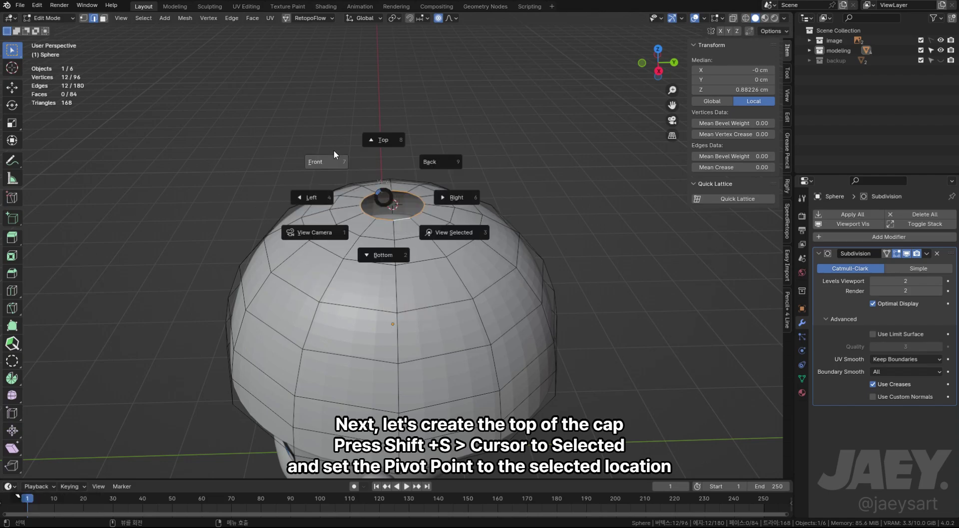
key(Tab)
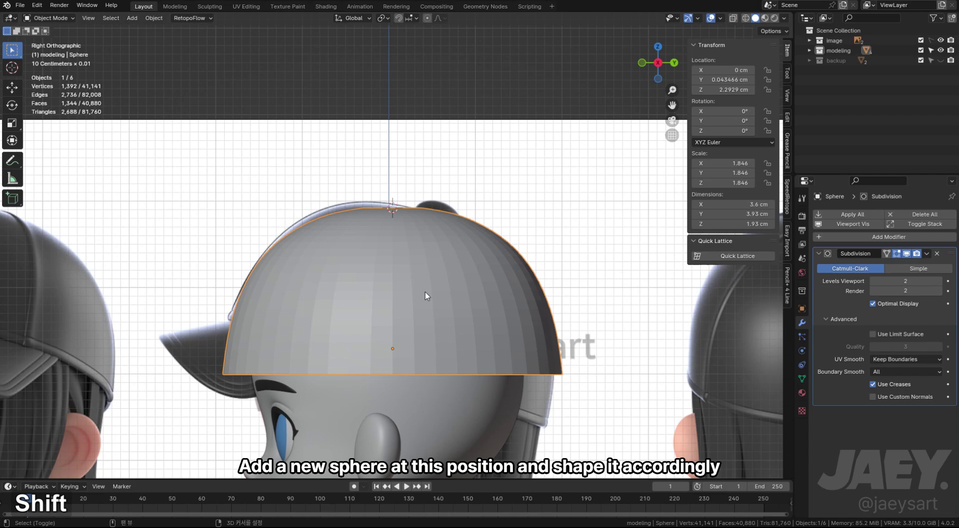
key(shift+a)
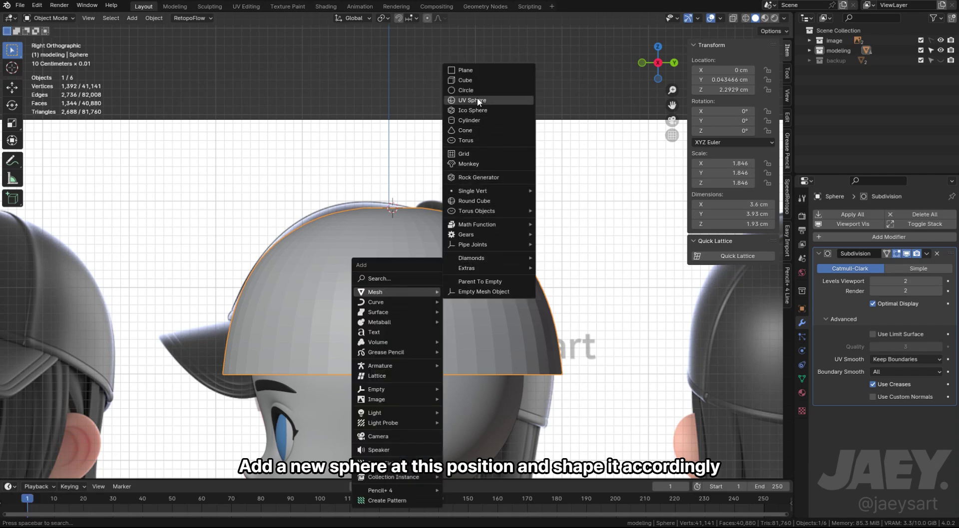
key(s)
middle_click(426, 257)
middle_click(416, 285)
Delete the sphere's lower half and flatten the remaining dome along Z
key(alt+z)
key(Tab)
key(3)
text(3xfasz)
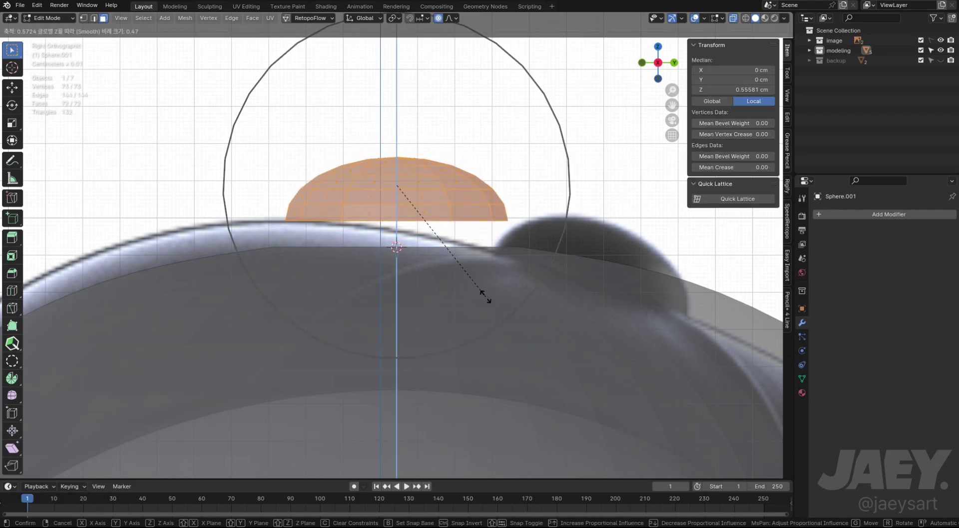
key(g)
key(z)
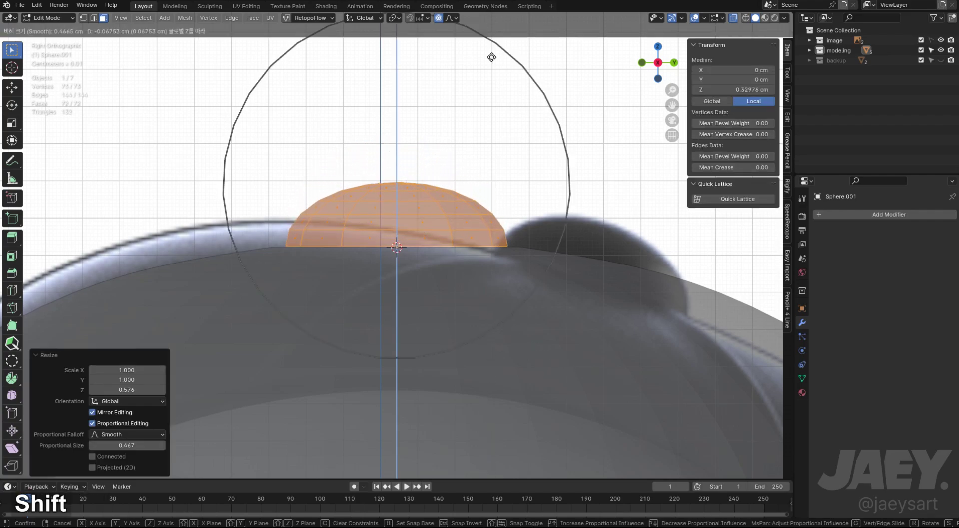
Extrude the dome's bottom rim and scale it inward to form the button edge
key(2)
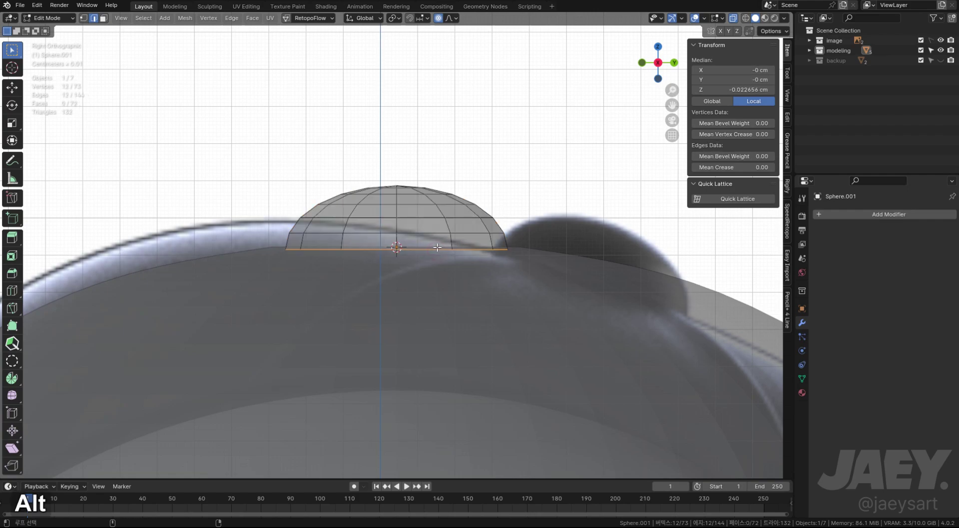
key(e)
key(z)
key(s)
key(ctrl+z)
key(o)
key(s)
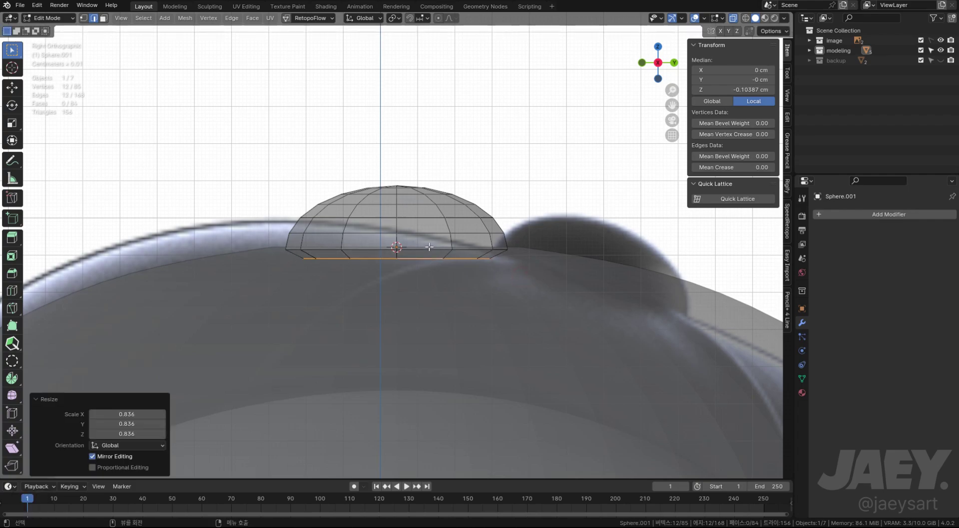
key(q)
key(ctrl+z)
key(s)
key(Tab)
key(alt+z)
Resize and position the button so it covers the crown's top hole, checking from front and side
middle_click(431, 264)
key(Tab)
key(a)
key(s)
key(s)
key(ctrl+z)
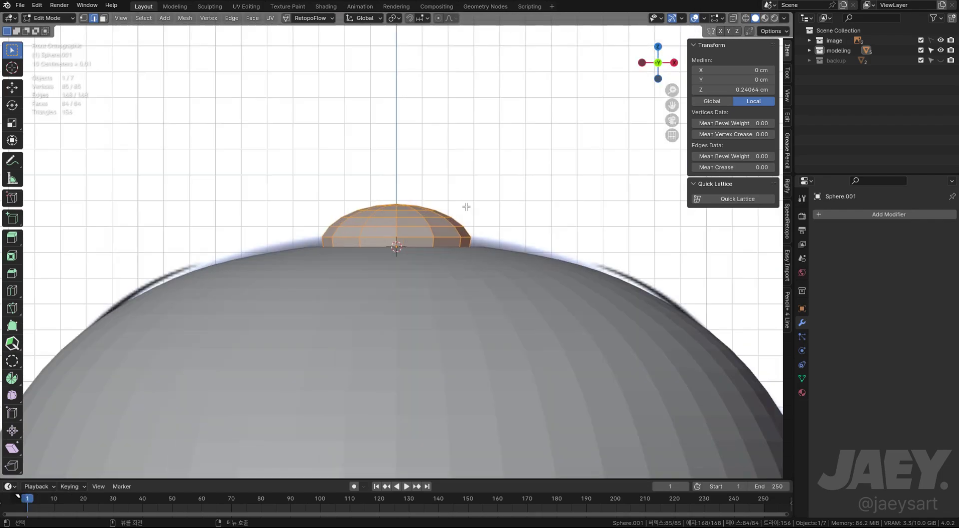
key(alt+z)
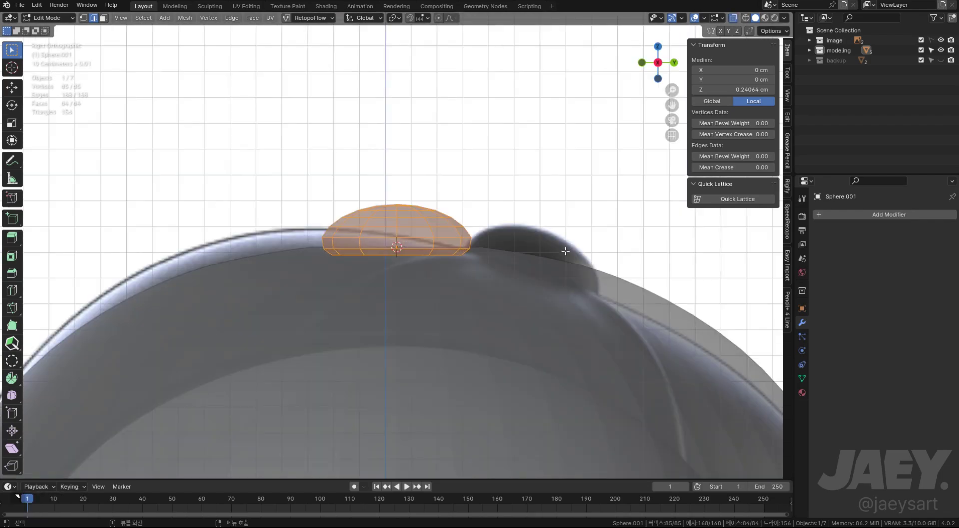
key(s)
key(alt+z)
key(Tab)
middle_click(376, 267)
key(Tab)
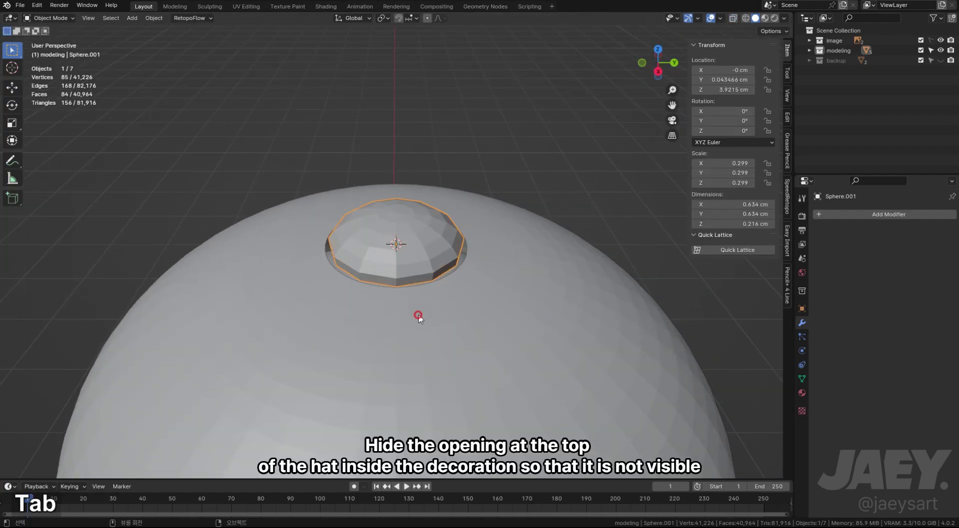
Apply Set Edge Flow to the crown's upper loop and scale it slightly along Y beneath the button
key(2)
key(s)
key(Tab)
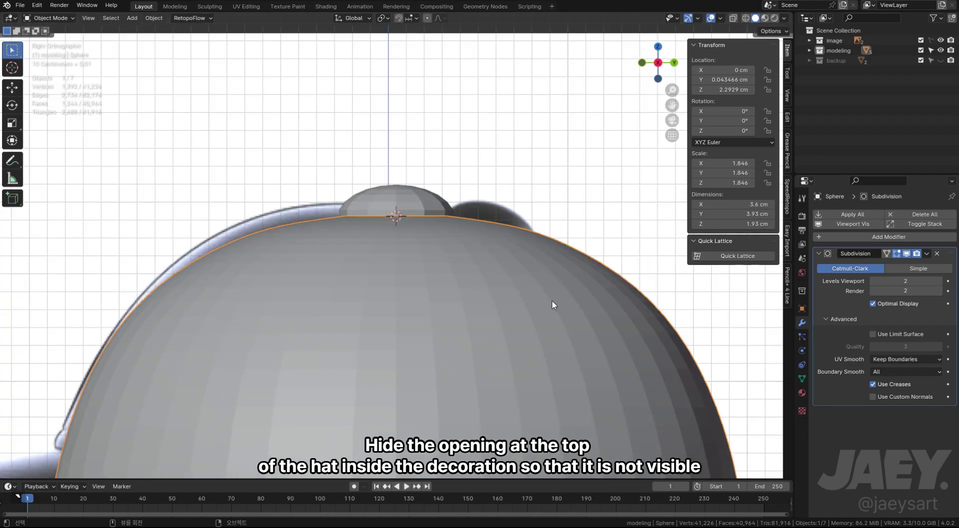
key(z)
key(Tab)
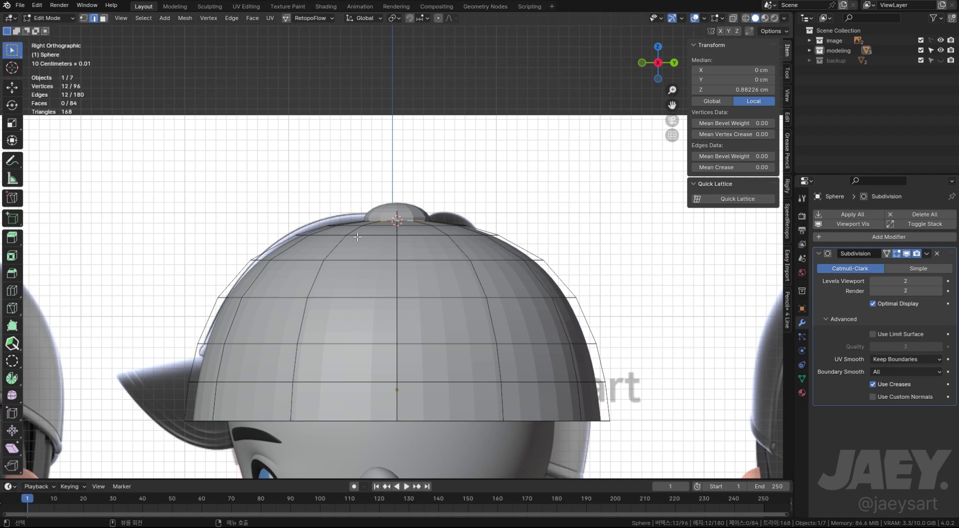
key(q)
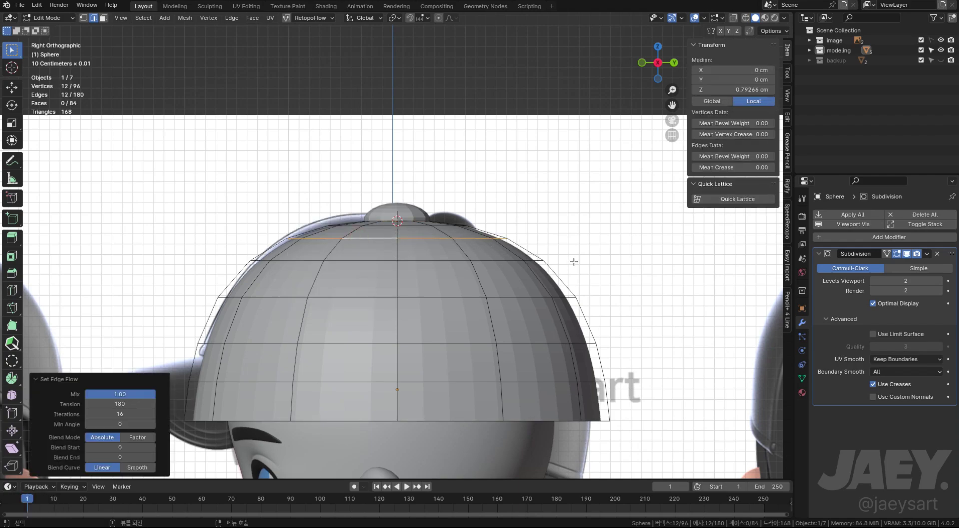
key(s)
key(y)
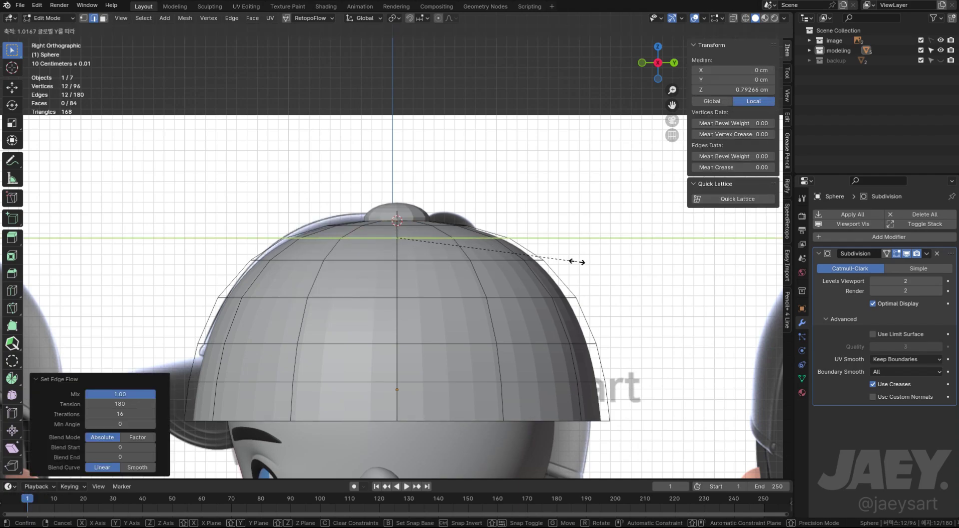
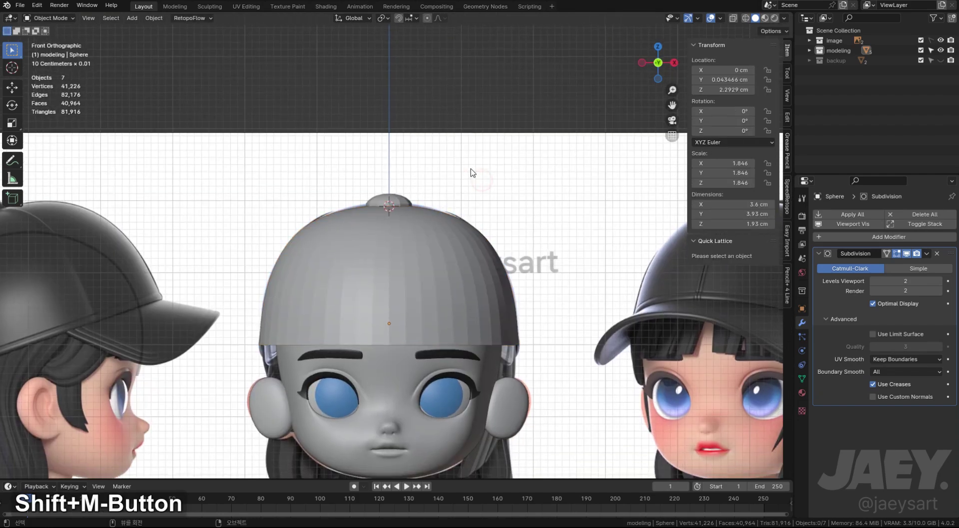
Smooth the crown loop once more and set its viewport subdivision to 1
middle_click(433, 280)
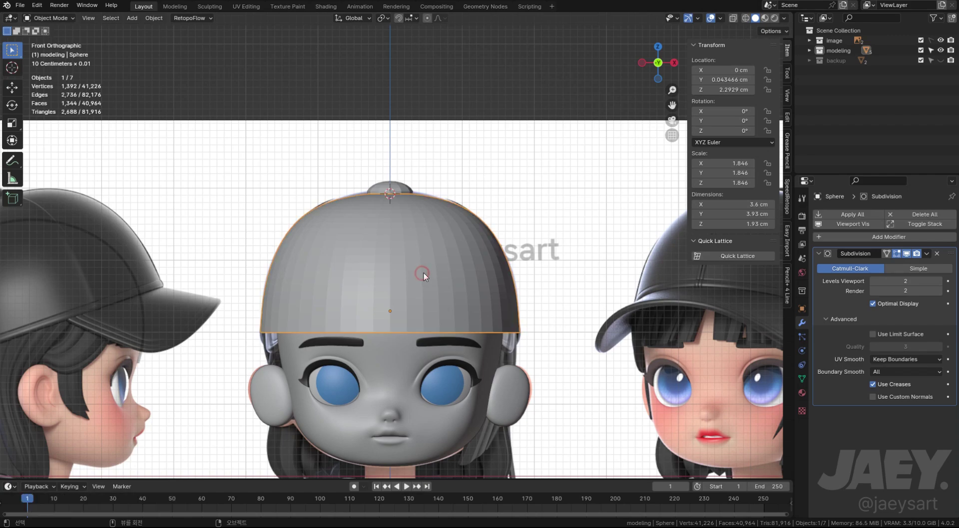
key(Tab)
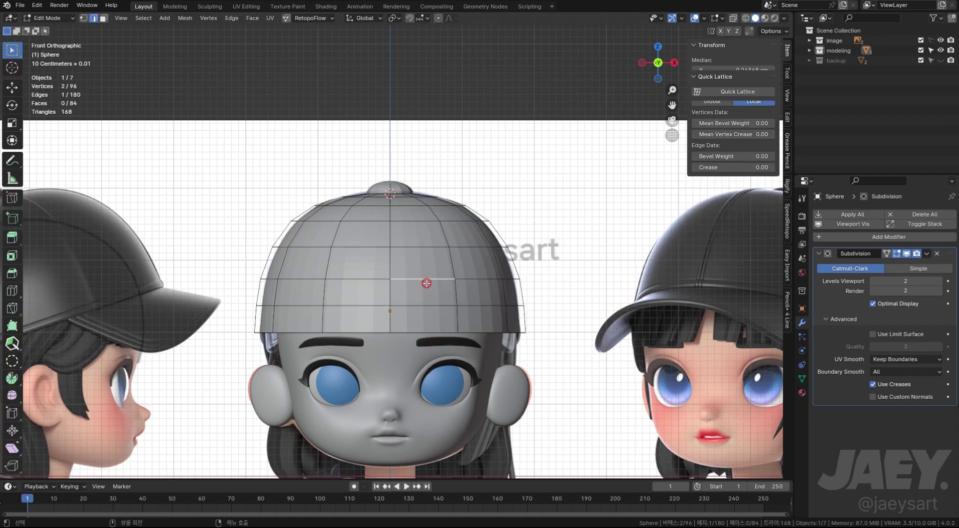
key(q)
key(Tab)
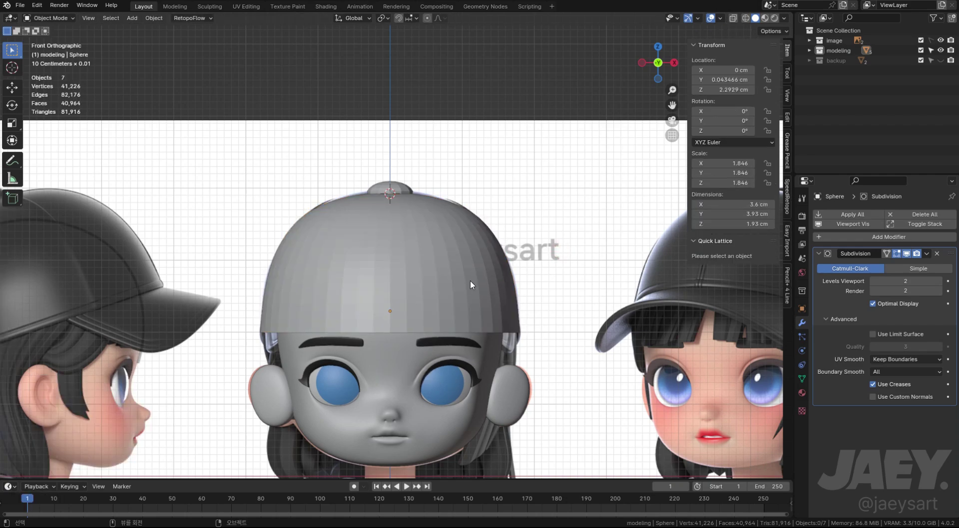
middle_click(474, 283)
middle_click(478, 271)
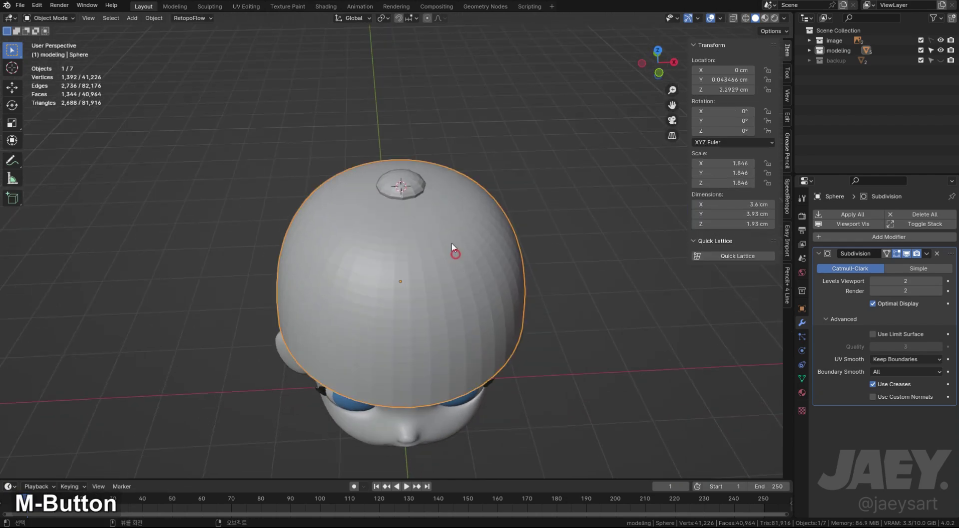
key(ctrl+1)
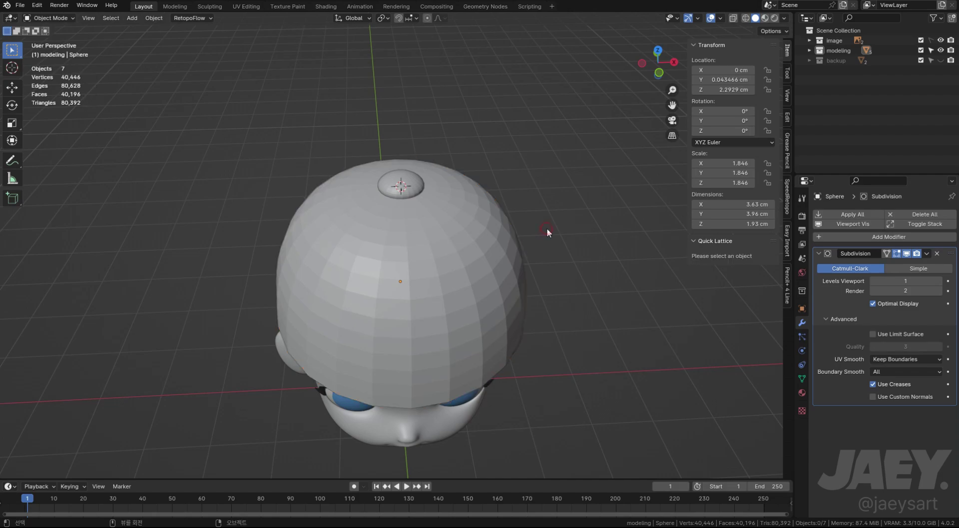
Duplicate the crown, move the copy along X beside the head, and move it to the backup collection
key(ctrl+z)
key(shift+d)
key(g)
key(x)
key(m)
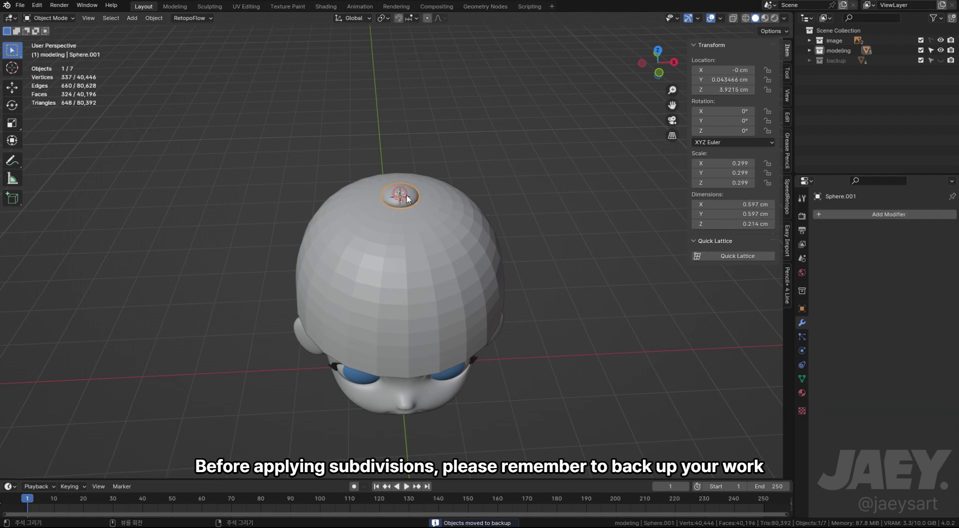
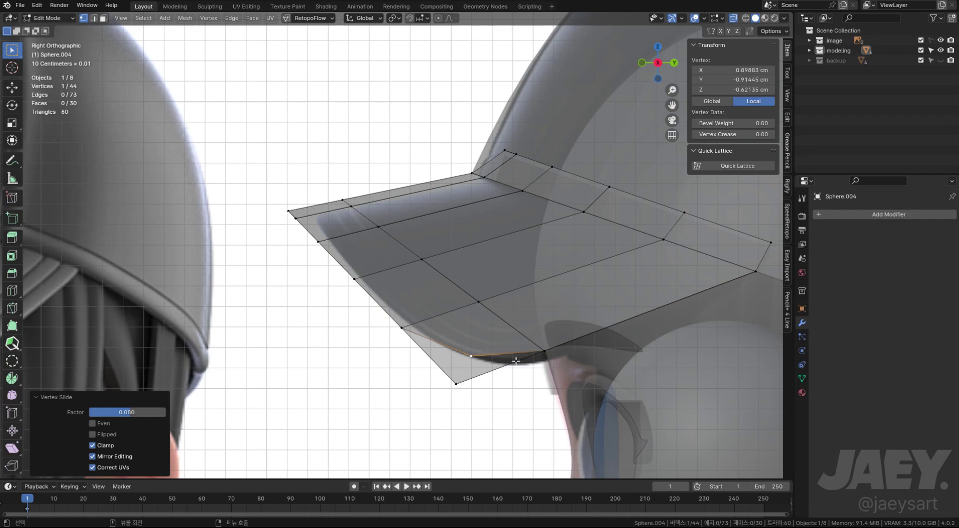
Knife-cut a new edge from the brim's rounded front corner to an inner grid line
key(k)
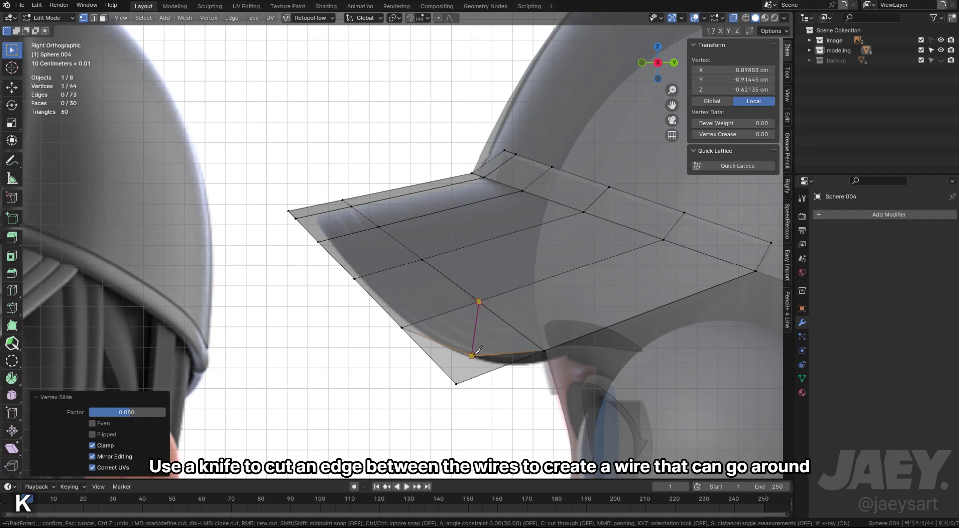
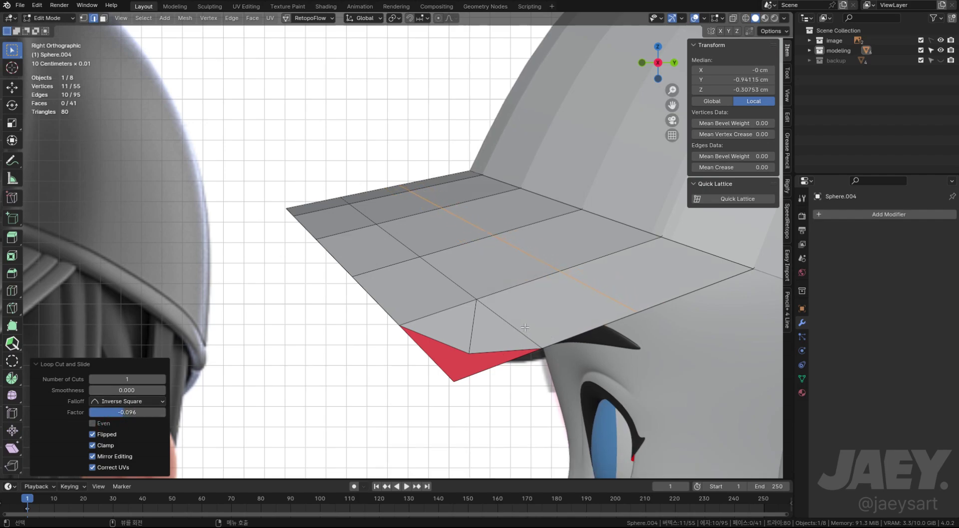
Dissolve a stray brim edge and edge-slide loops to tidy the wireframe, checking front and side views
key(x)
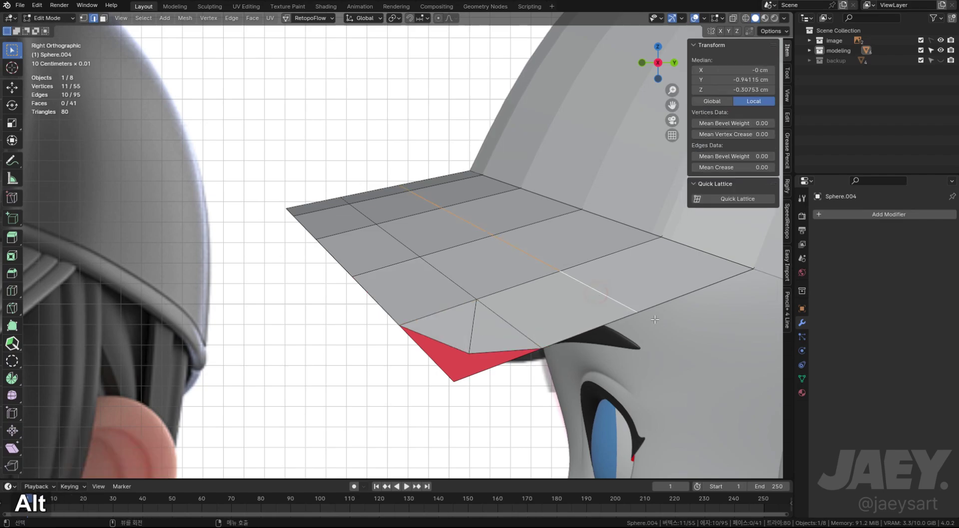
key(g)
key(g)
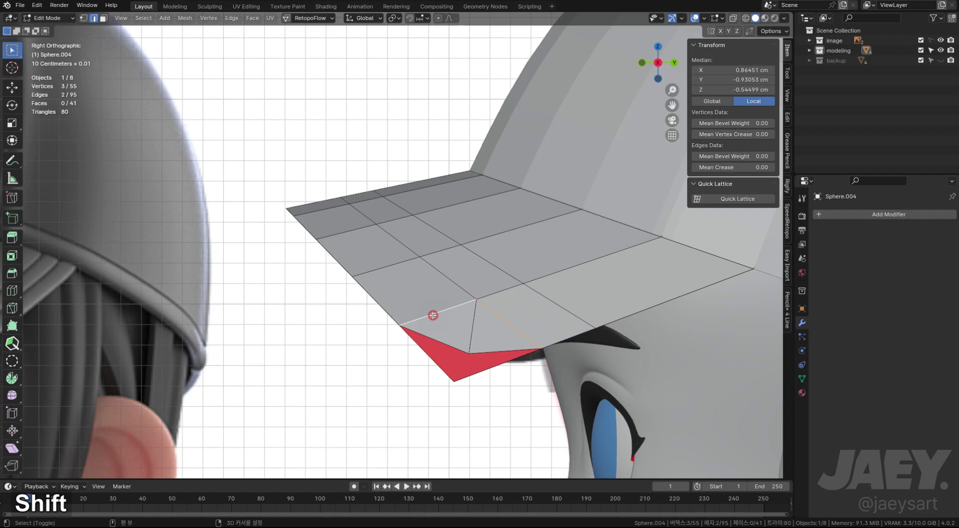
key(x)
key(1)
key(2)
key(g)
key(g)
key(g)
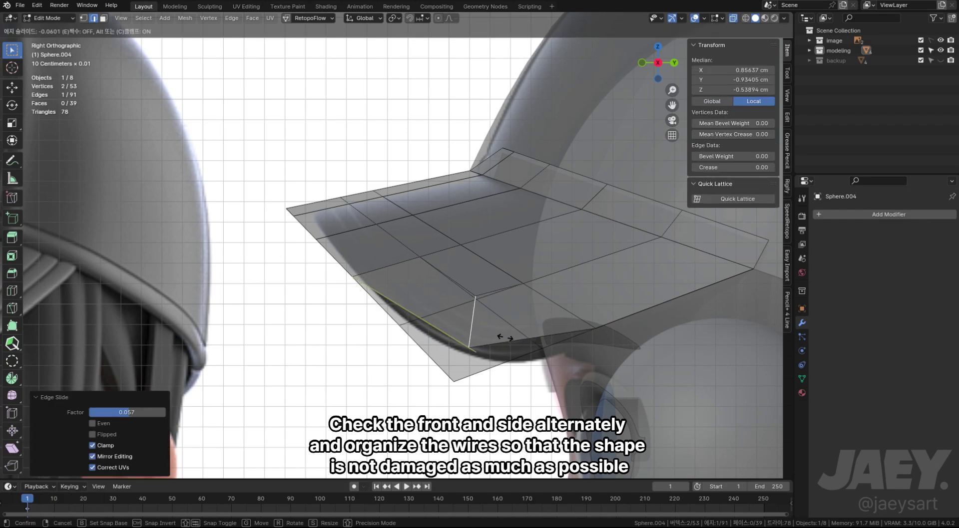
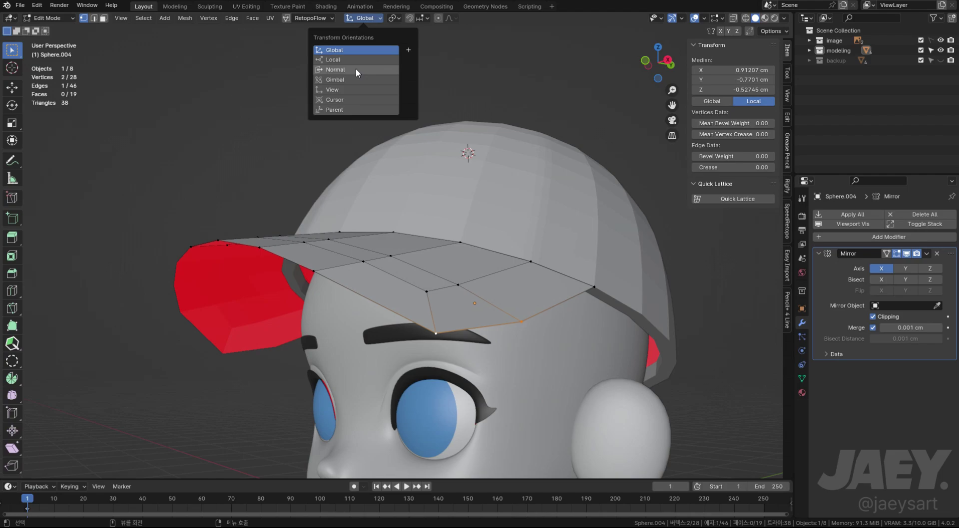
Move the brim edge vertices along their normals and slide a vertex along the edge in side view
key(g)
key(y)
key(z)
key(x)
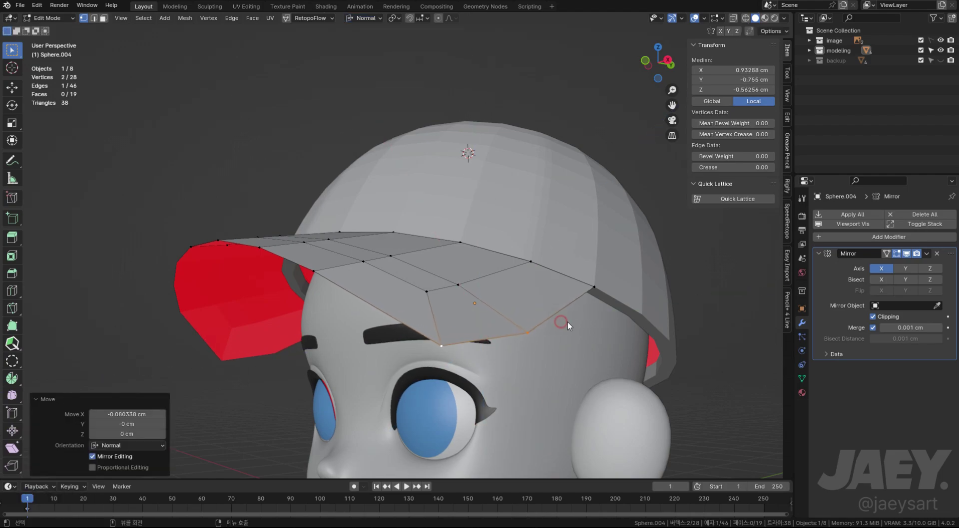
key(alt+z)
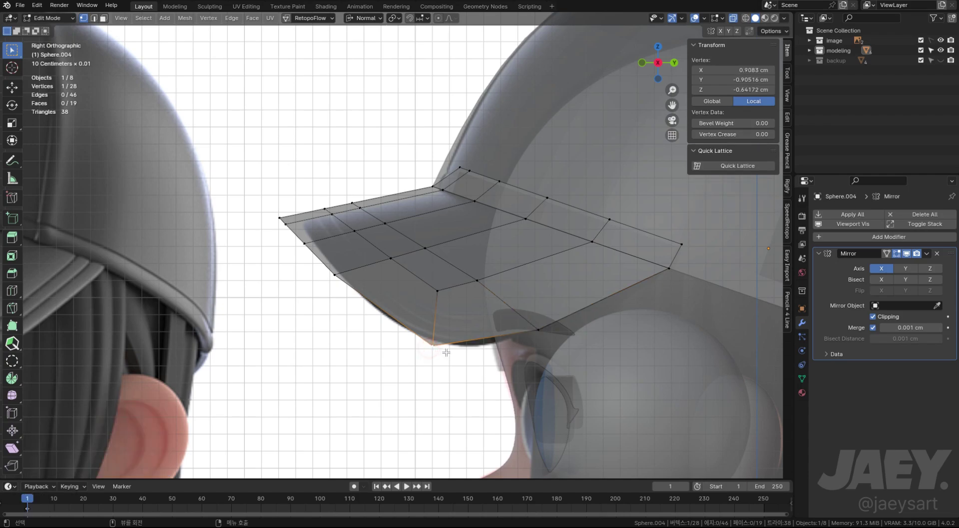
key(g)
key(g)
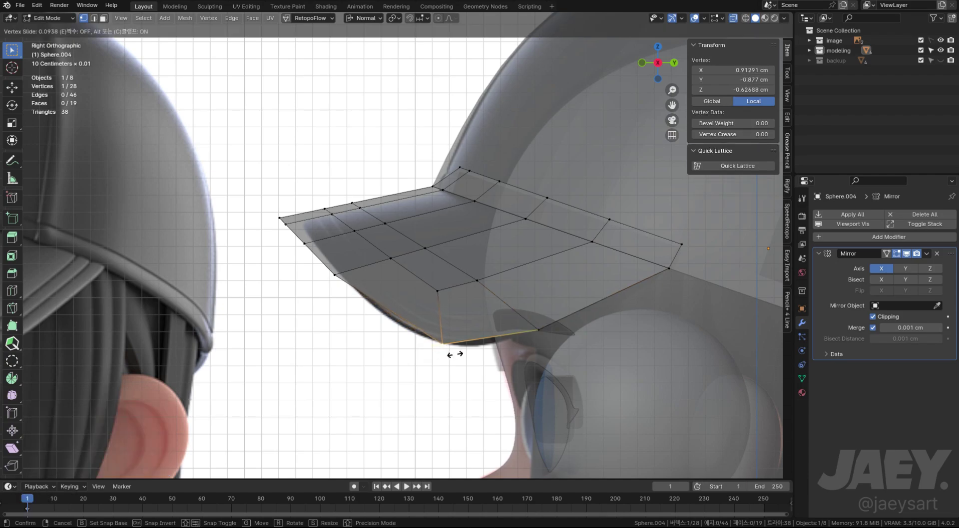
key(Tab)
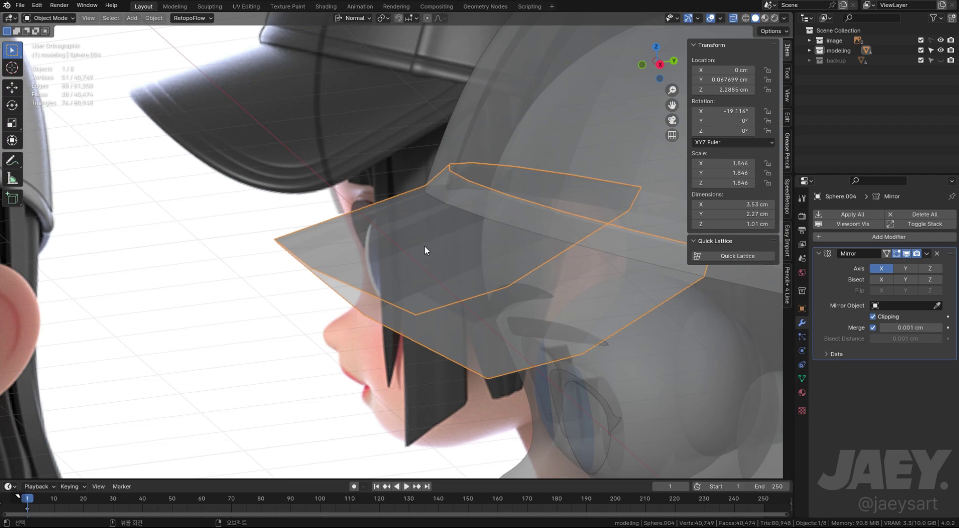
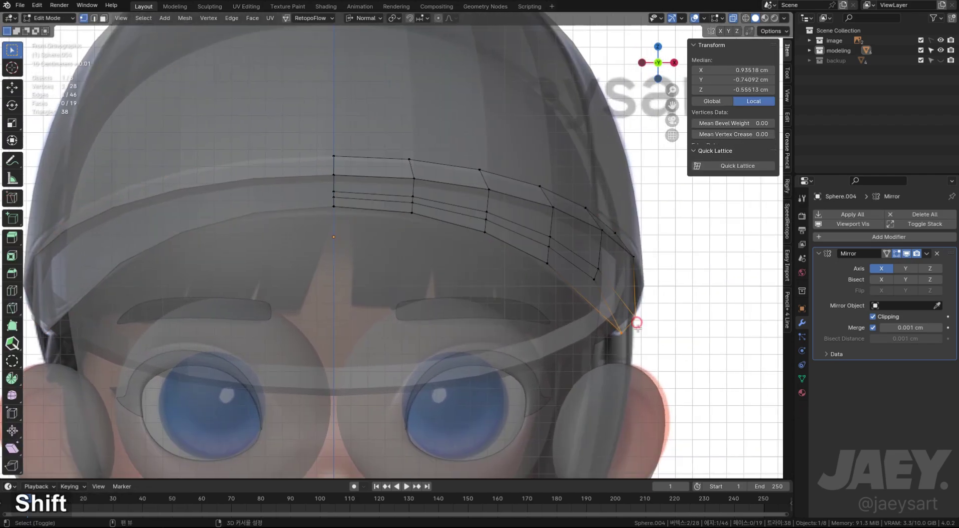
From the front, shift the brim's corner vertex on one axis so the brim meets the crown
key(g)
key(x)
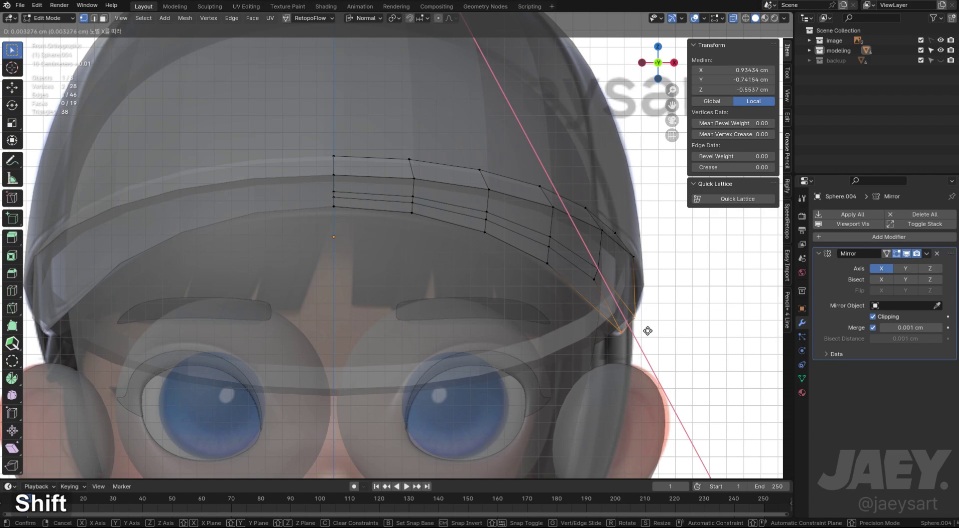
key(y)
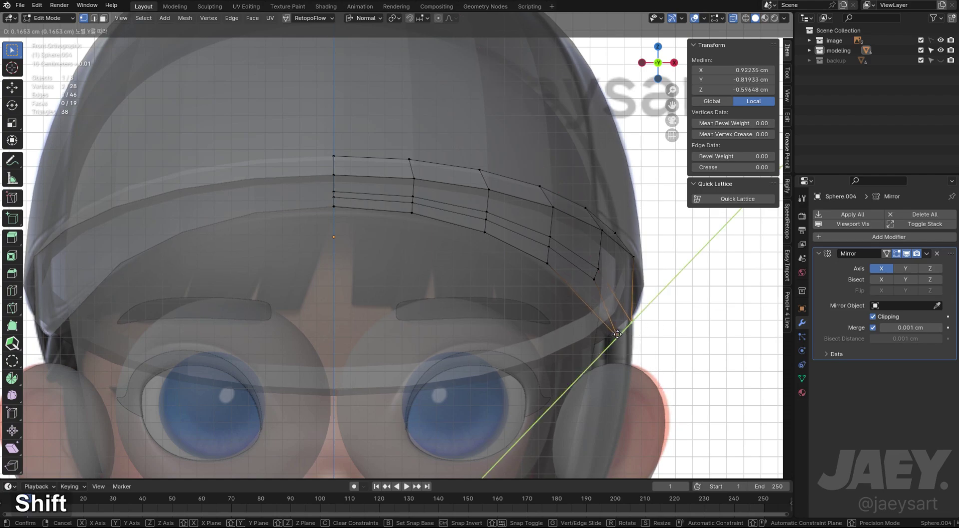
key(Tab)
middle_click(579, 323)
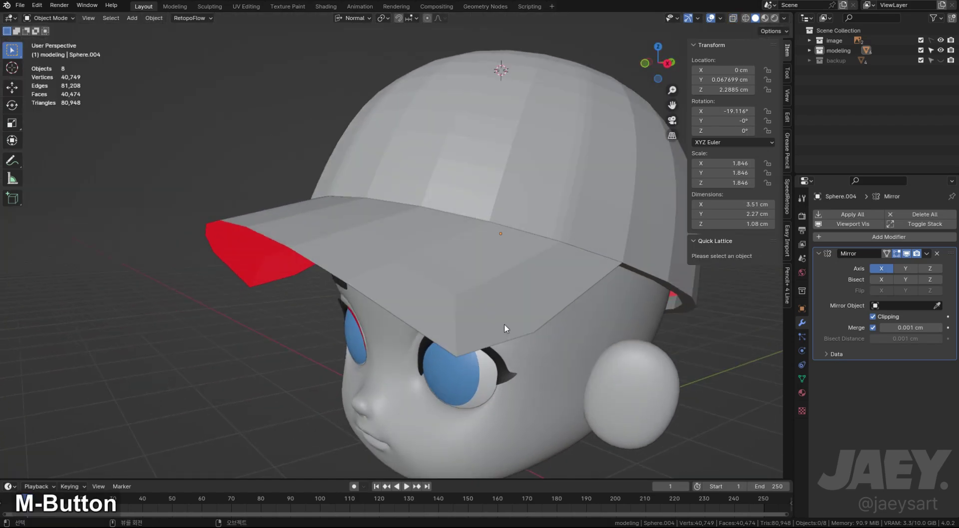
key(Tab)
key(ctrl+r)
key(Escape)
key(Tab)
Select the whole brim and leave edit mode ready for smoothing
middle_click(420, 322)
key(Tab)
key(a)
middle_click(570, 303)
key(Tab)
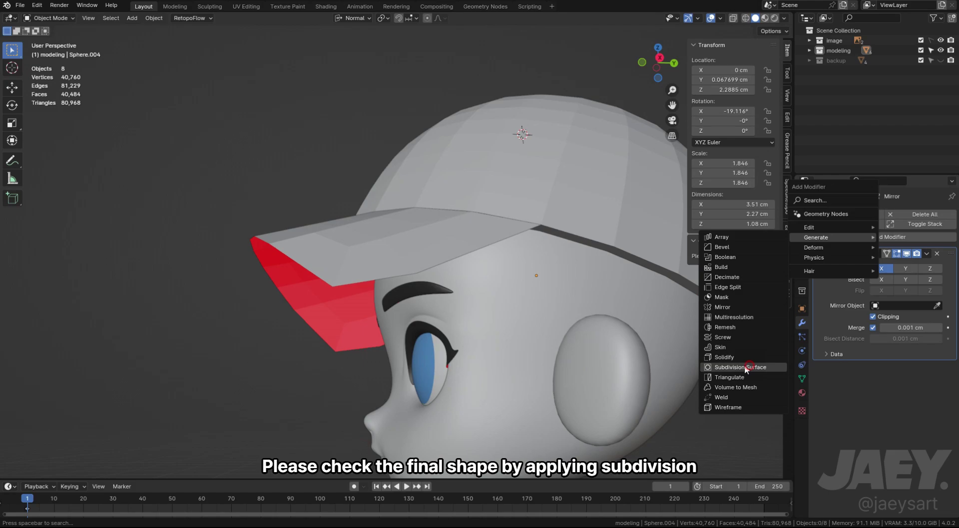
Add a Subdivision Surface modifier to the brim and return to editing its edge in front view
middle_click(581, 327)
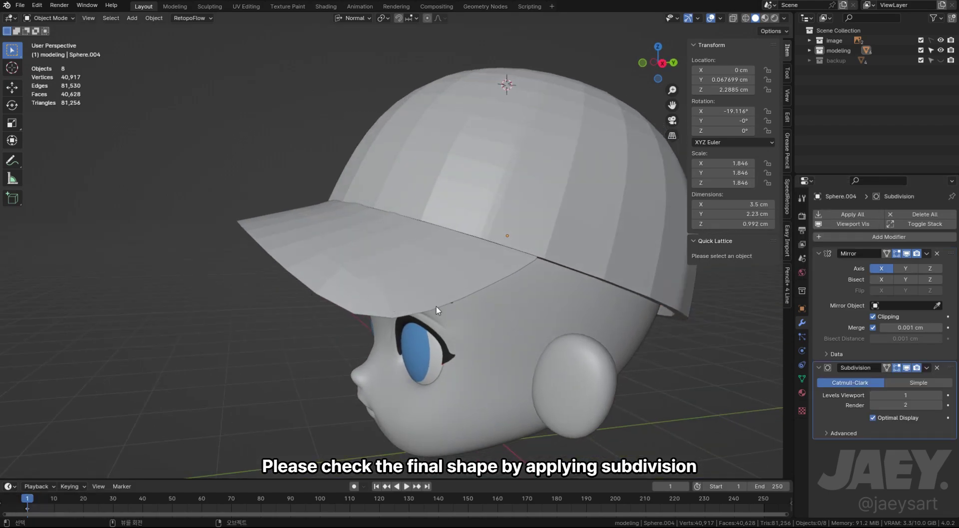
middle_click(603, 327)
middle_click(454, 293)
key(alt+z)
key(alt+z)
middle_click(457, 290)
key(Tab)
Move the outer brim vertex along its normal, undoing a misstep, then re-enter Edit Mode via the pie menu
key(g)
key(z)
key(y)
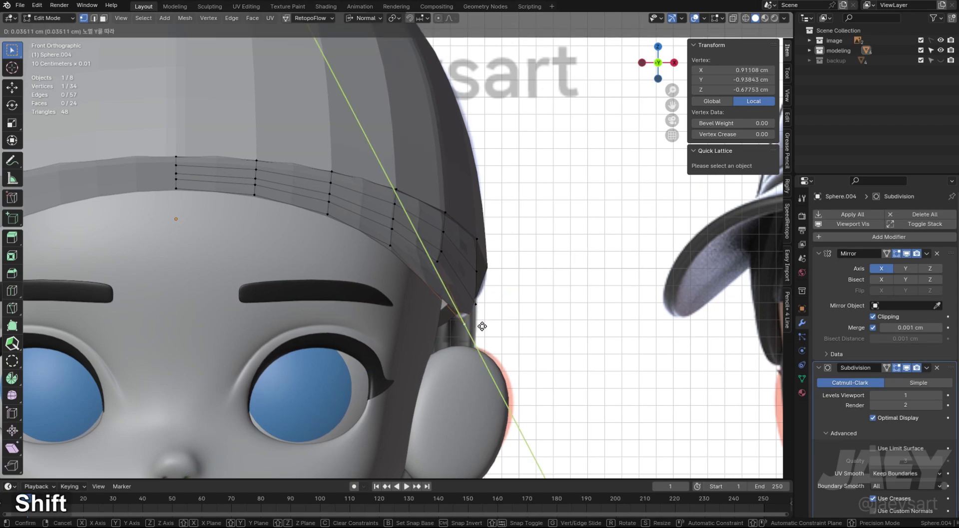
key(ctrl+z)
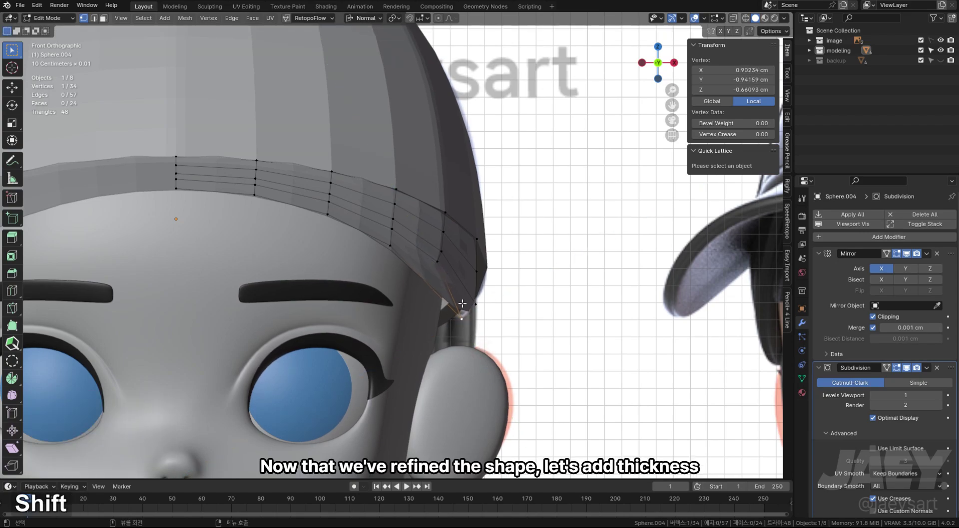
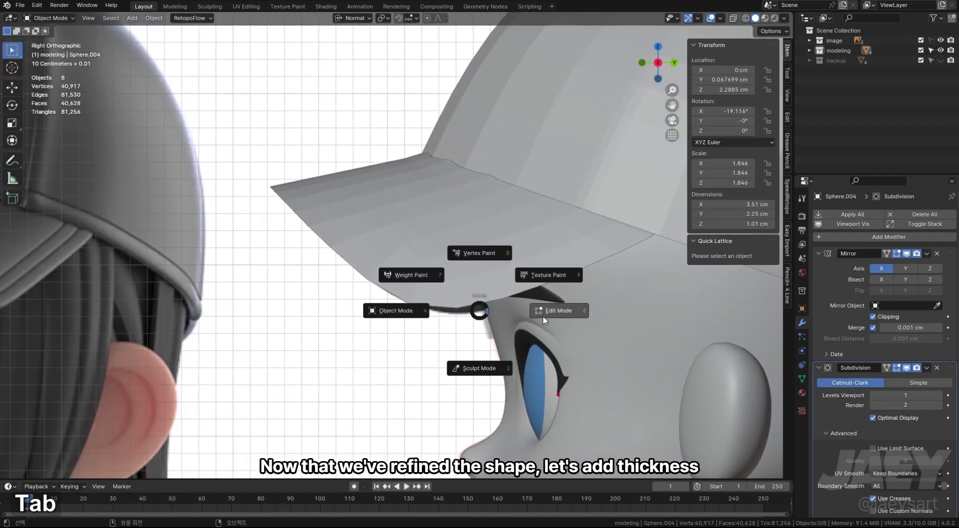
key(alt+z)
middle_click(450, 295)
Select every brim vertex and bring up the extrude menu to add thickness
key(Tab)
key(a)
middle_click(590, 291)
key(alt+e)
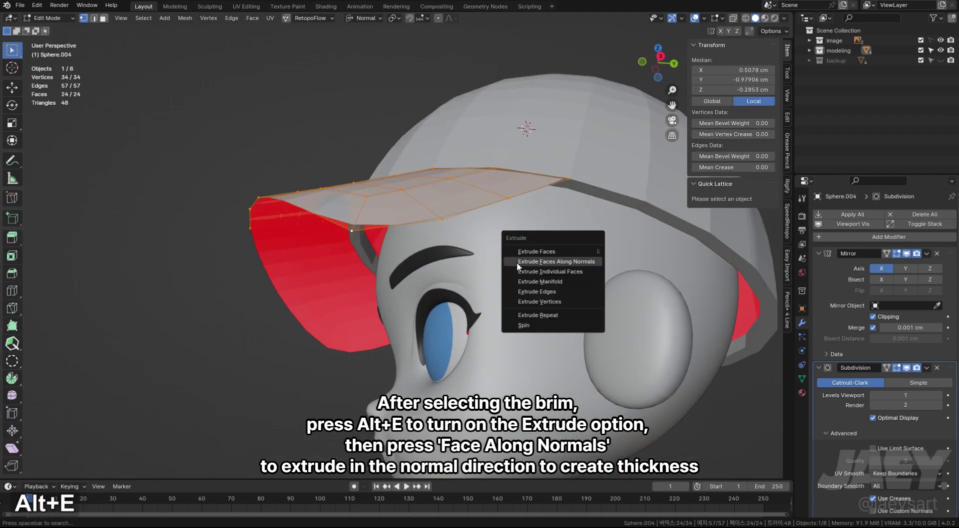
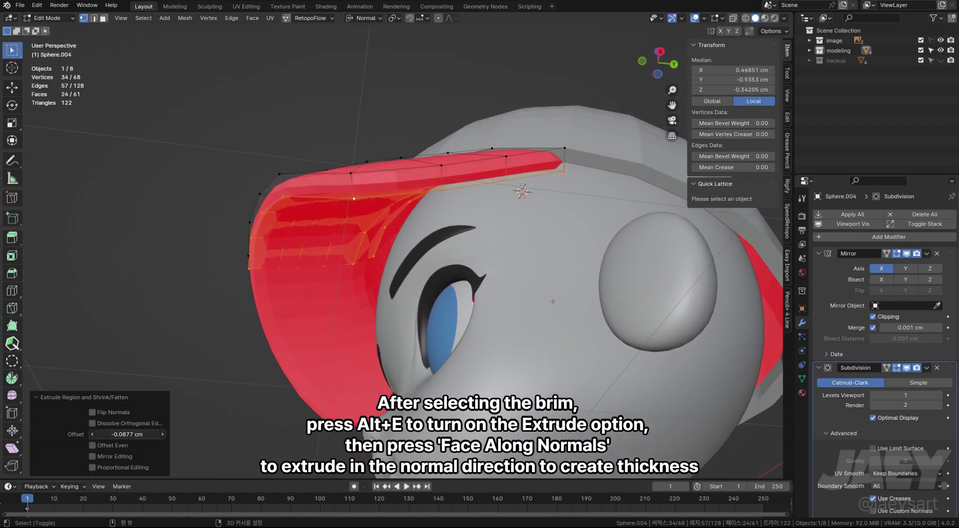
Extrude the brim faces along their normals to give the brim thickness
middle_click(470, 305)
middle_click(471, 312)
key(Tab)
middle_click(465, 270)
Select the whole brim and recalculate its normals to face outward (Shift+N)
key(Tab)
key(a)
key(shift+n)
middle_click(582, 283)
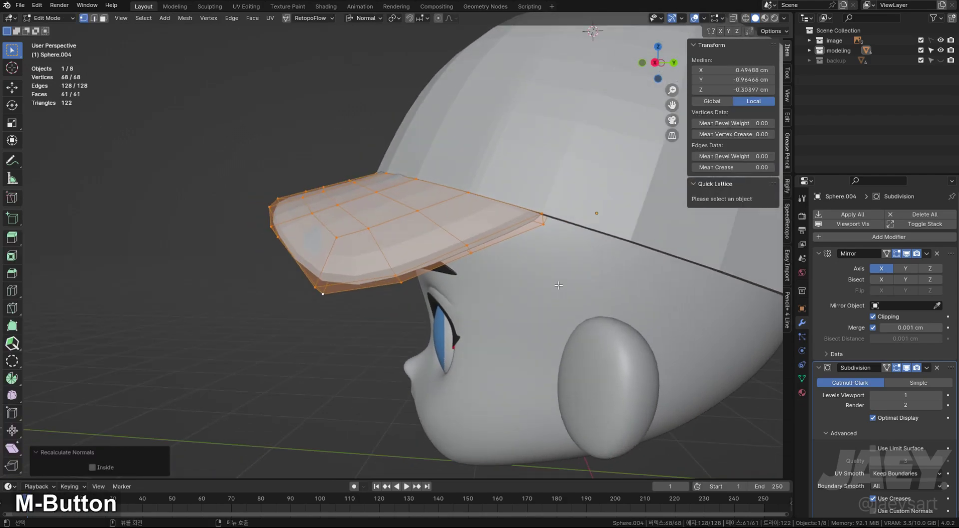
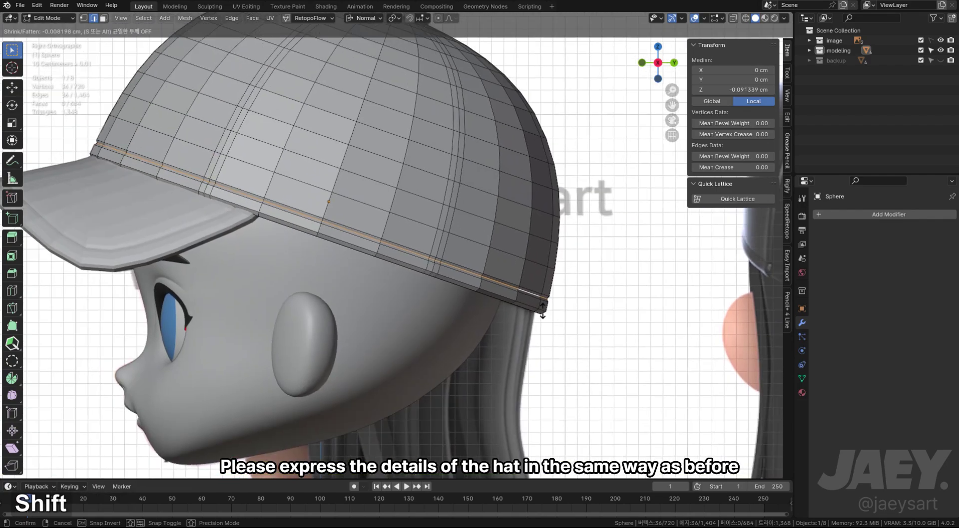
Leave edit mode, set the crown's viewport subdivision to level 1 and orbit to view its back
key(Tab)
middle_click(367, 299)
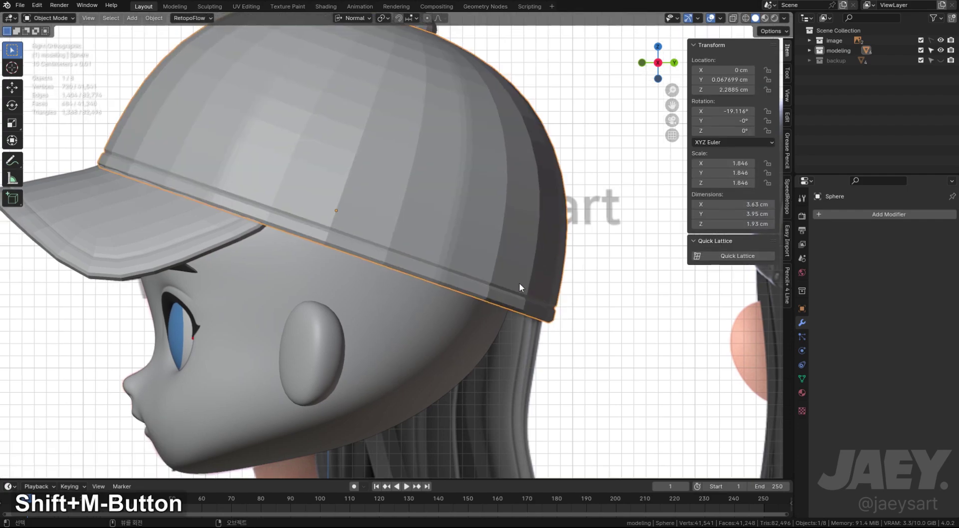
key(ctrl+1)
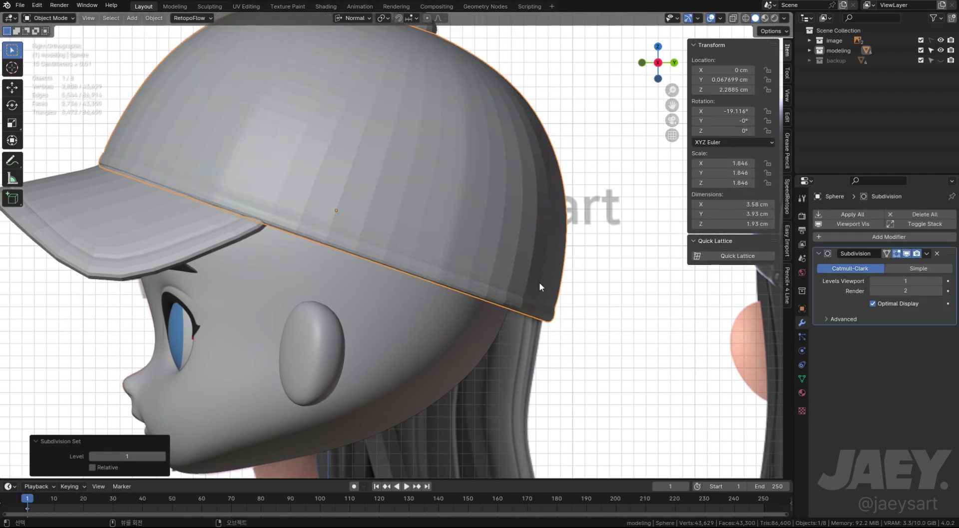
middle_click(537, 301)
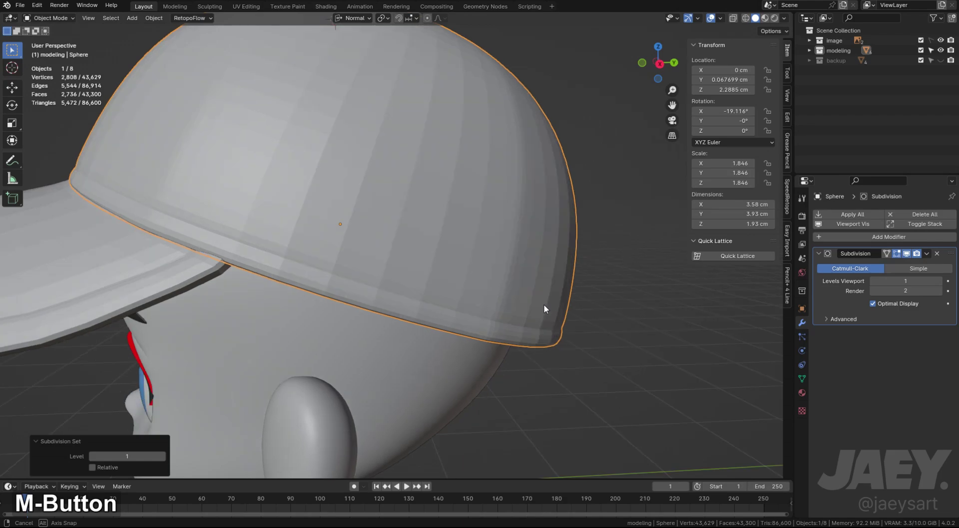
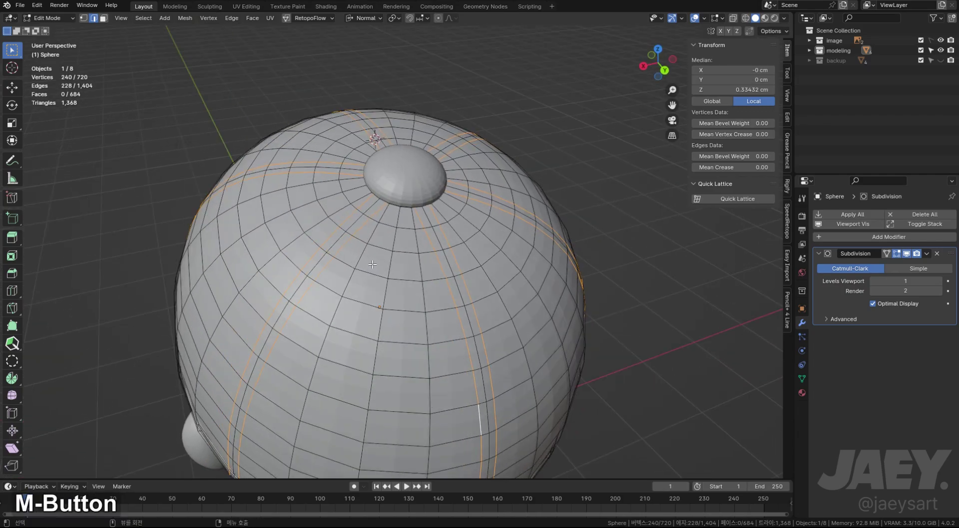
Bevel the seam edges, select the face strips between them and fatten them outward (Alt+S) into raised seams
key(ctrl+b)
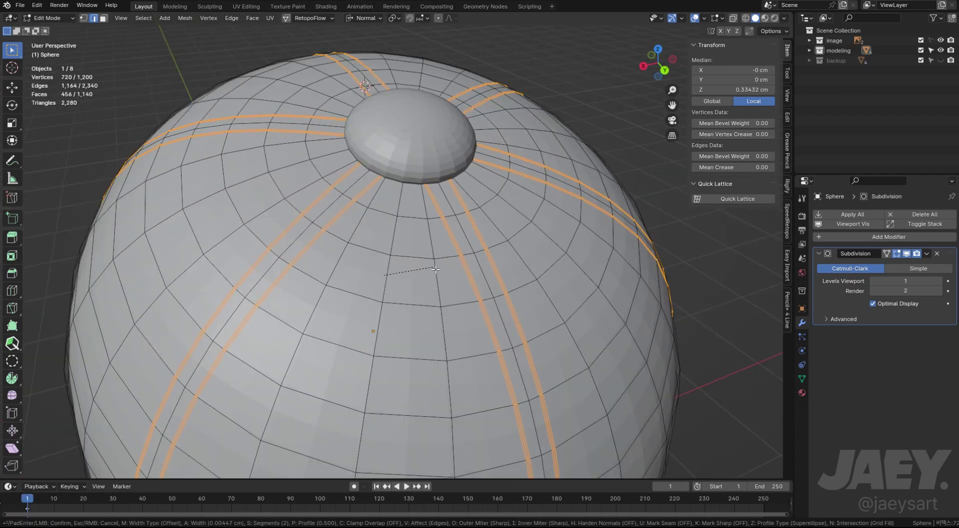
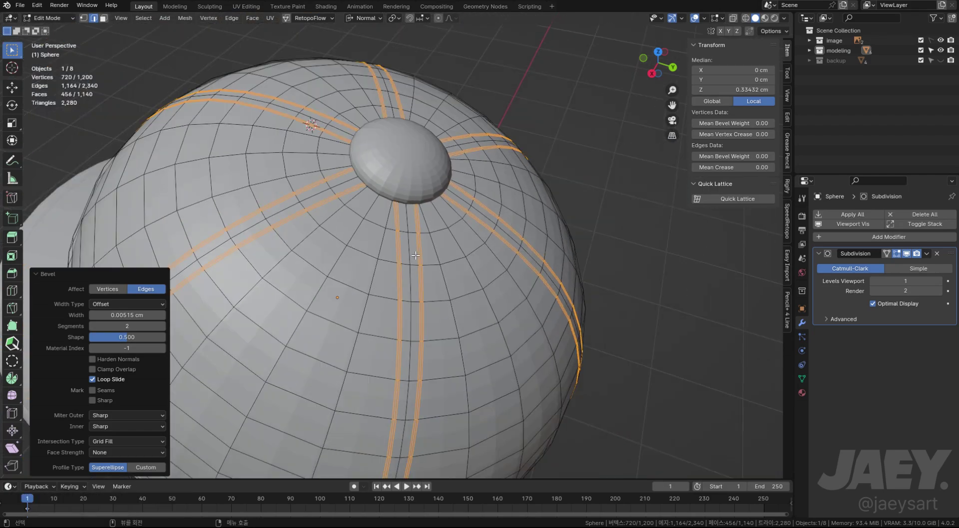
key(3)
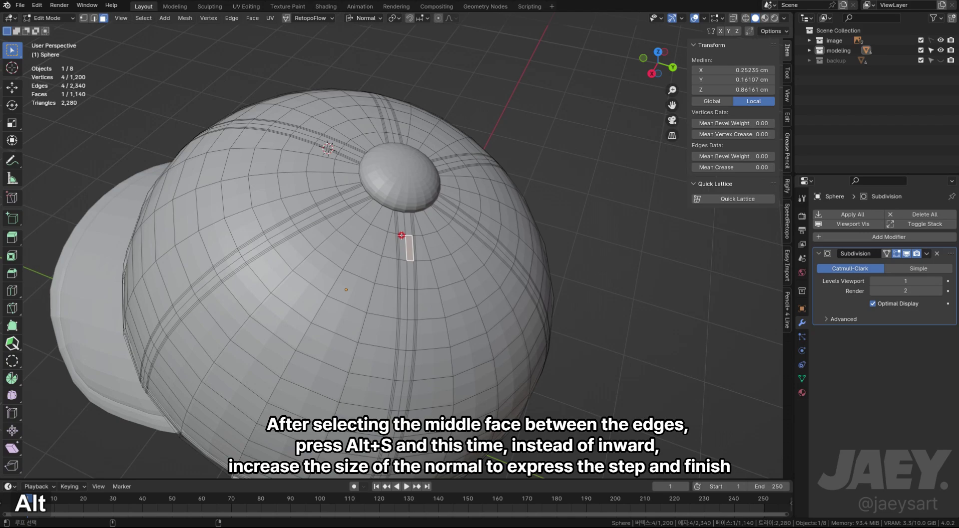
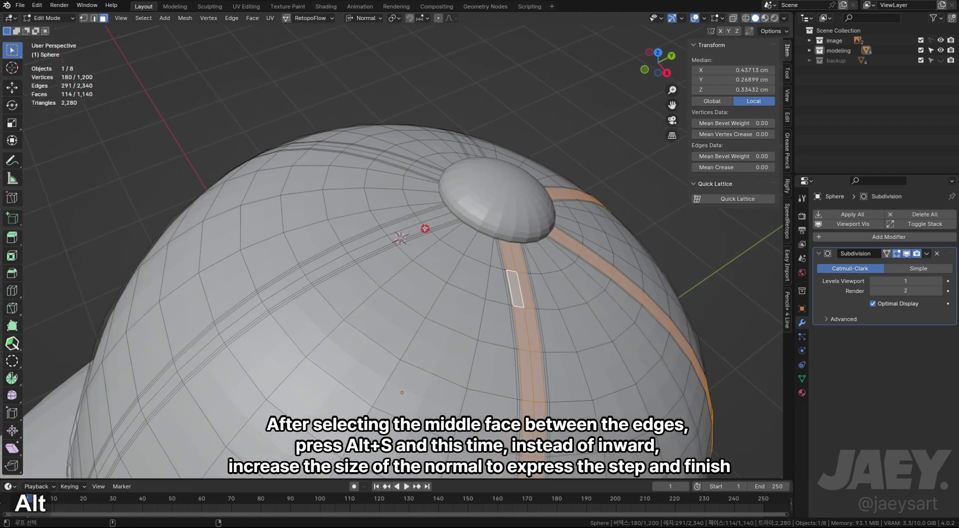
key(ctrl+z)
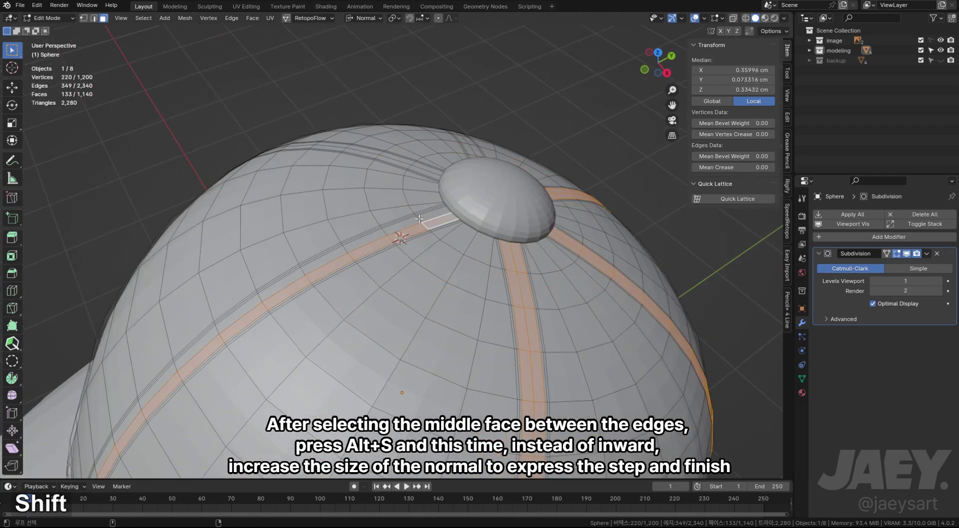
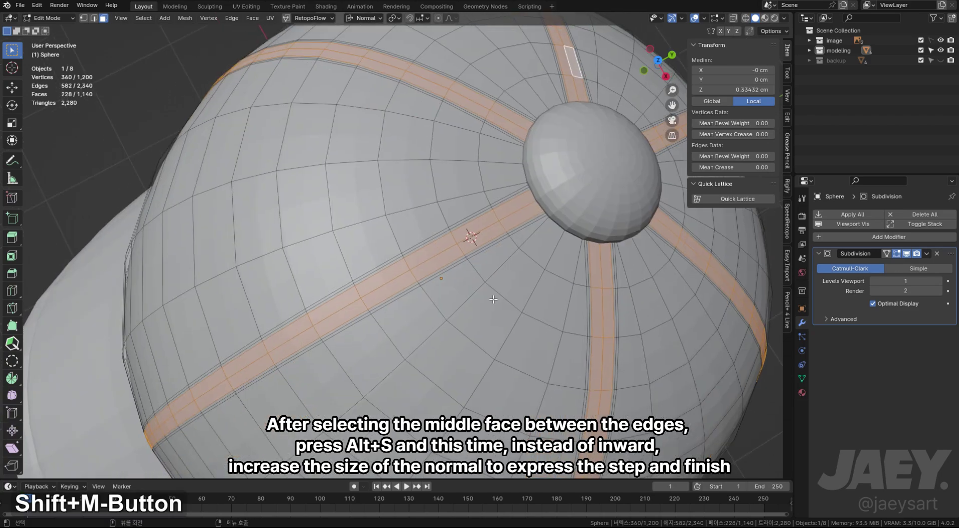
key(alt+s)
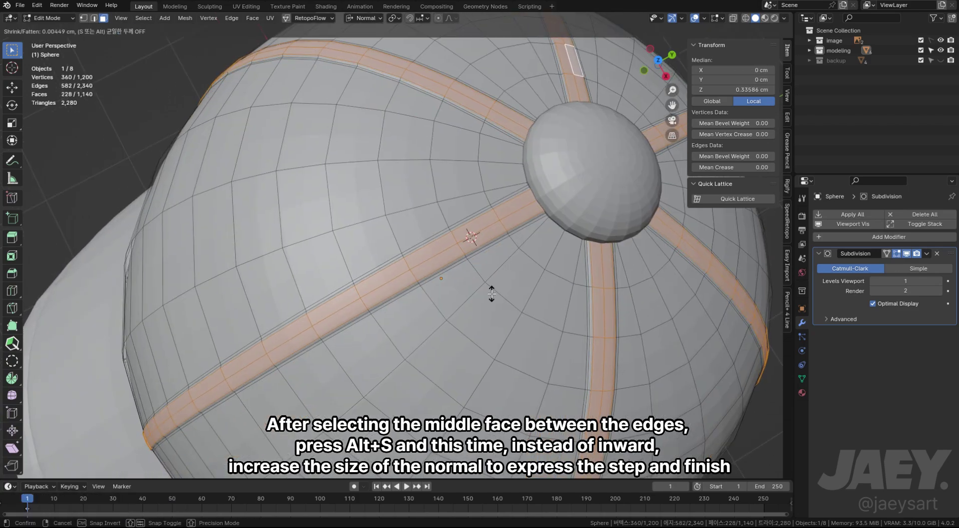
key(Tab)
middle_click(385, 293)
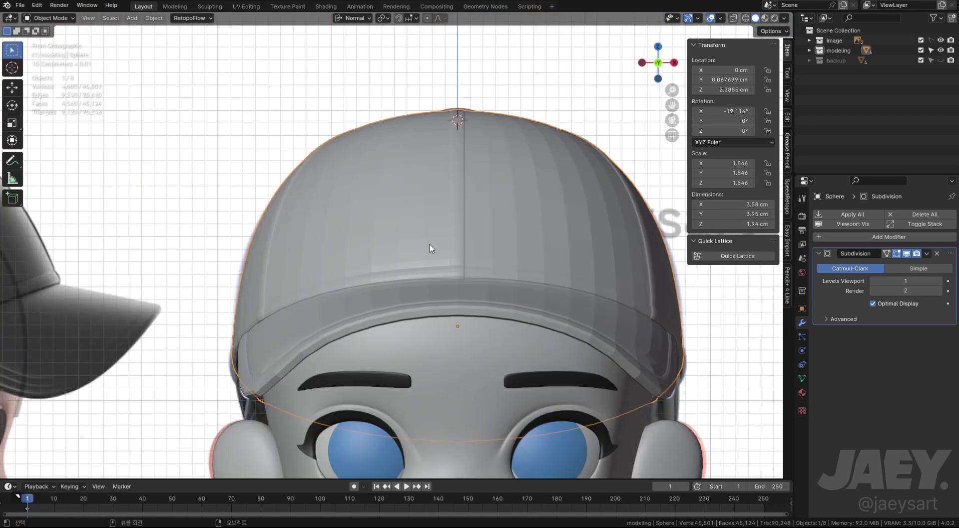
Line the cap up with the side reference and add level-2 subdivision (Ctrl+2) to the brim
middle_click(434, 252)
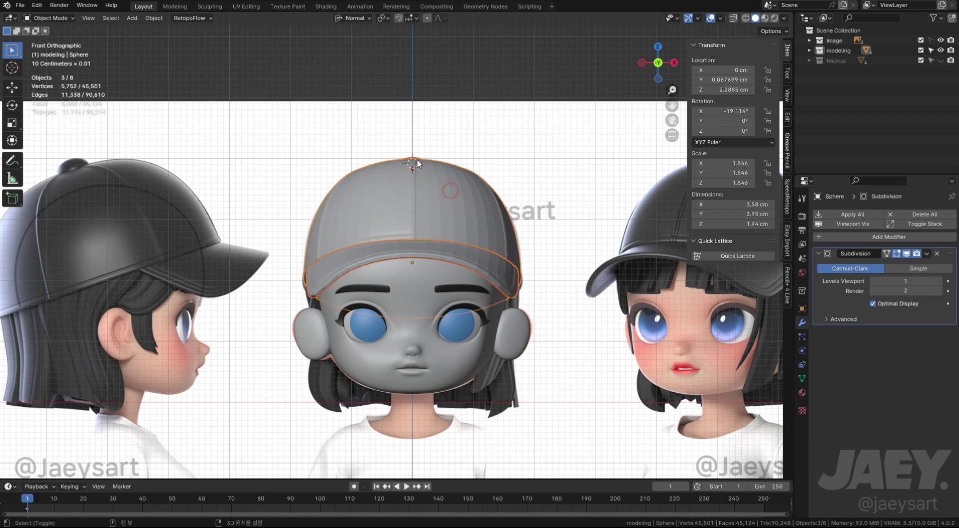
key(ctrl+j)
key(ctrl+z)
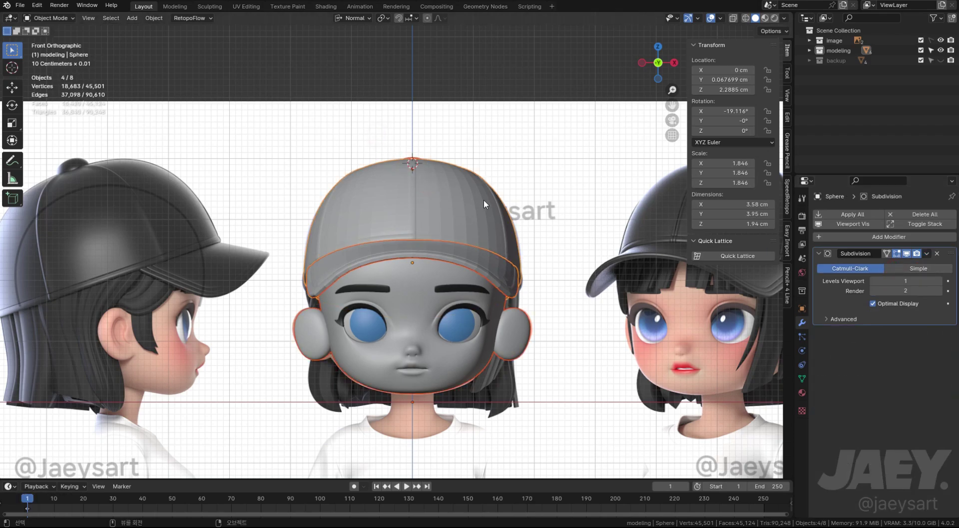
middle_click(480, 278)
key(ctrl+j)
middle_click(594, 214)
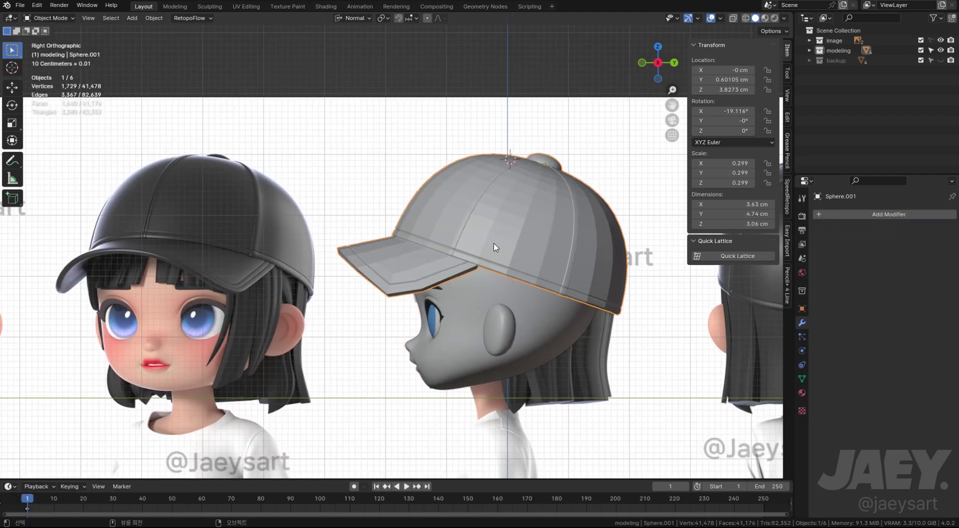
key(ctrl+2)
Orbit the smoothed cap in perspective and line up the front view with the reference
middle_click(495, 235)
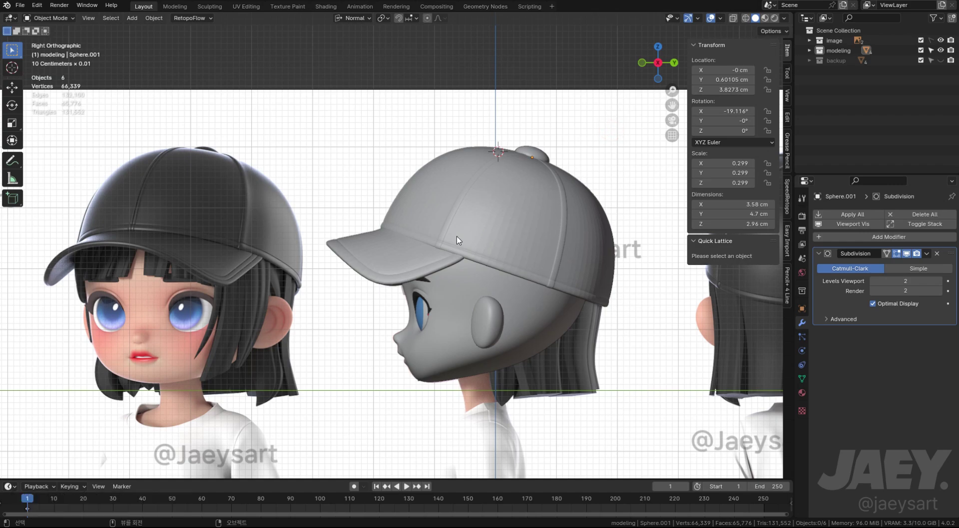
middle_click(460, 233)
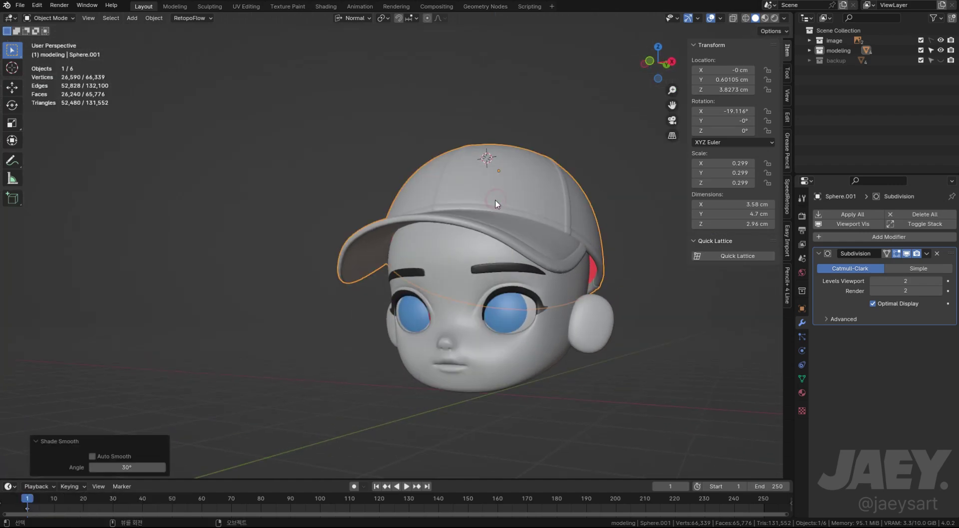
middle_click(529, 236)
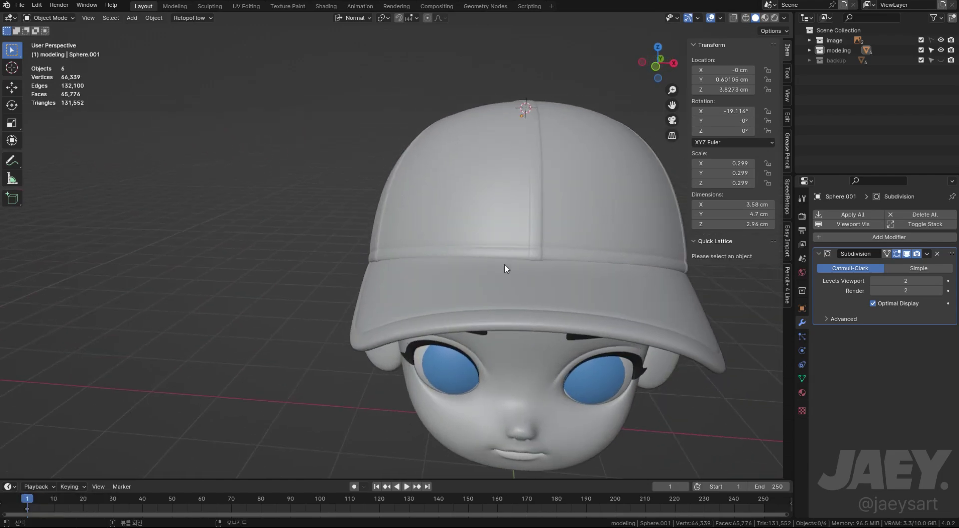
middle_click(505, 267)
middle_click(492, 267)
middle_click(516, 312)
middle_click(482, 279)
middle_click(475, 303)
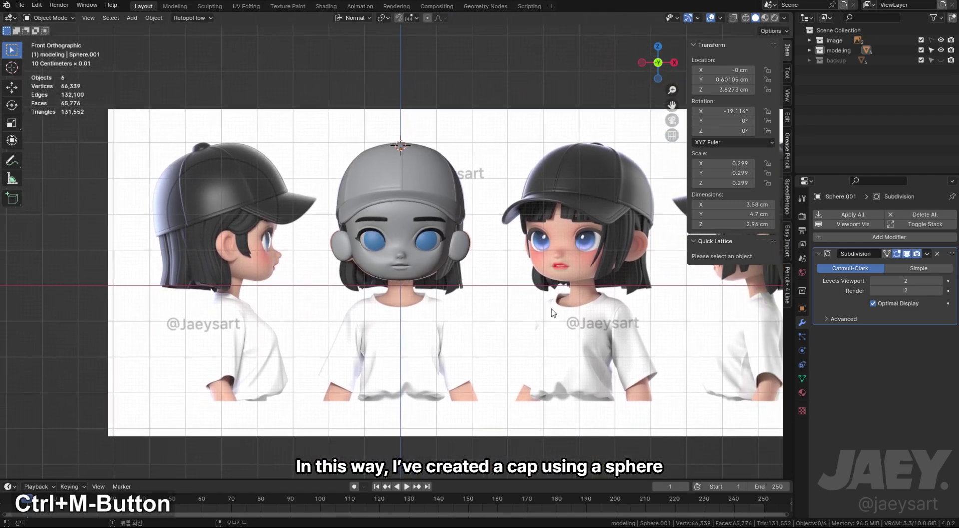
Hide the sidebar and apply all transforms (Ctrl+A) to the cap, then zoom in on it with the references
key(n)
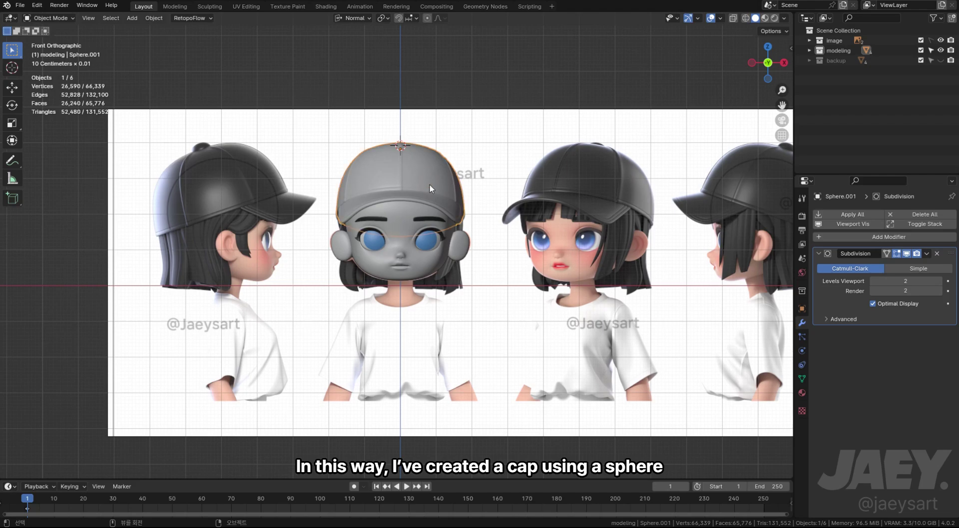
key(shift+a)
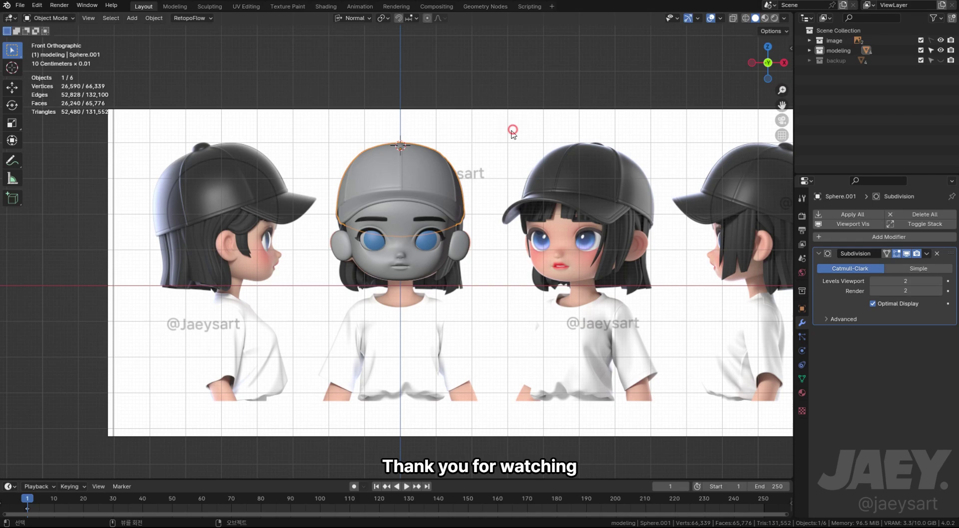
key(ctrl+a)
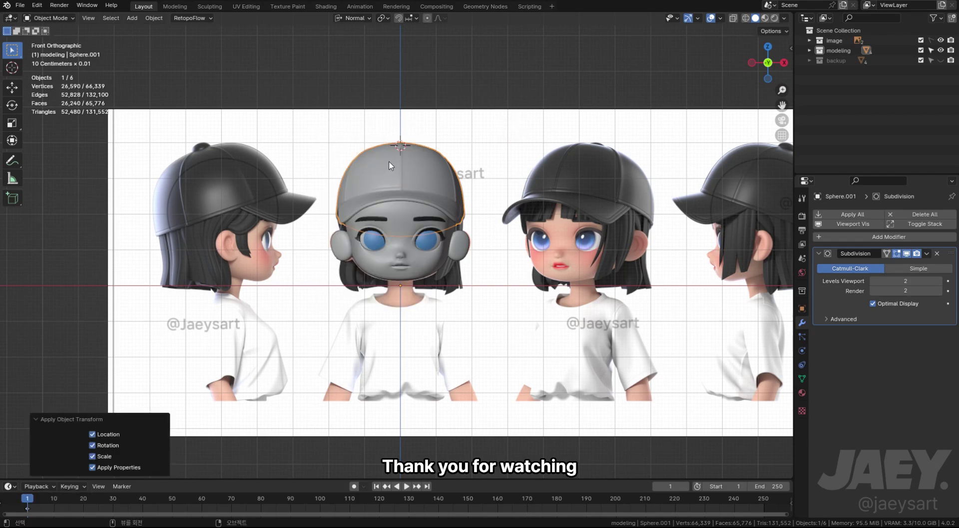
key(shift+s)
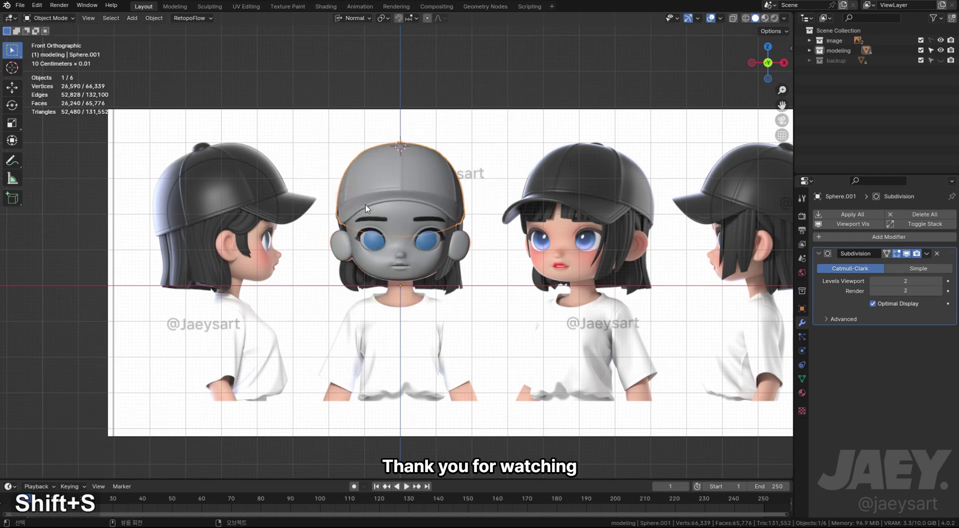
key(shift+s)
middle_click(496, 202)
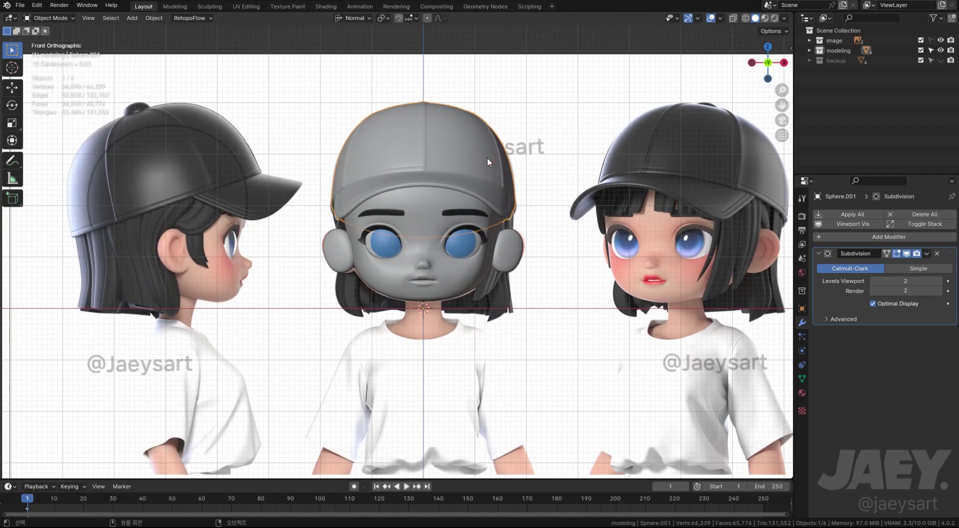